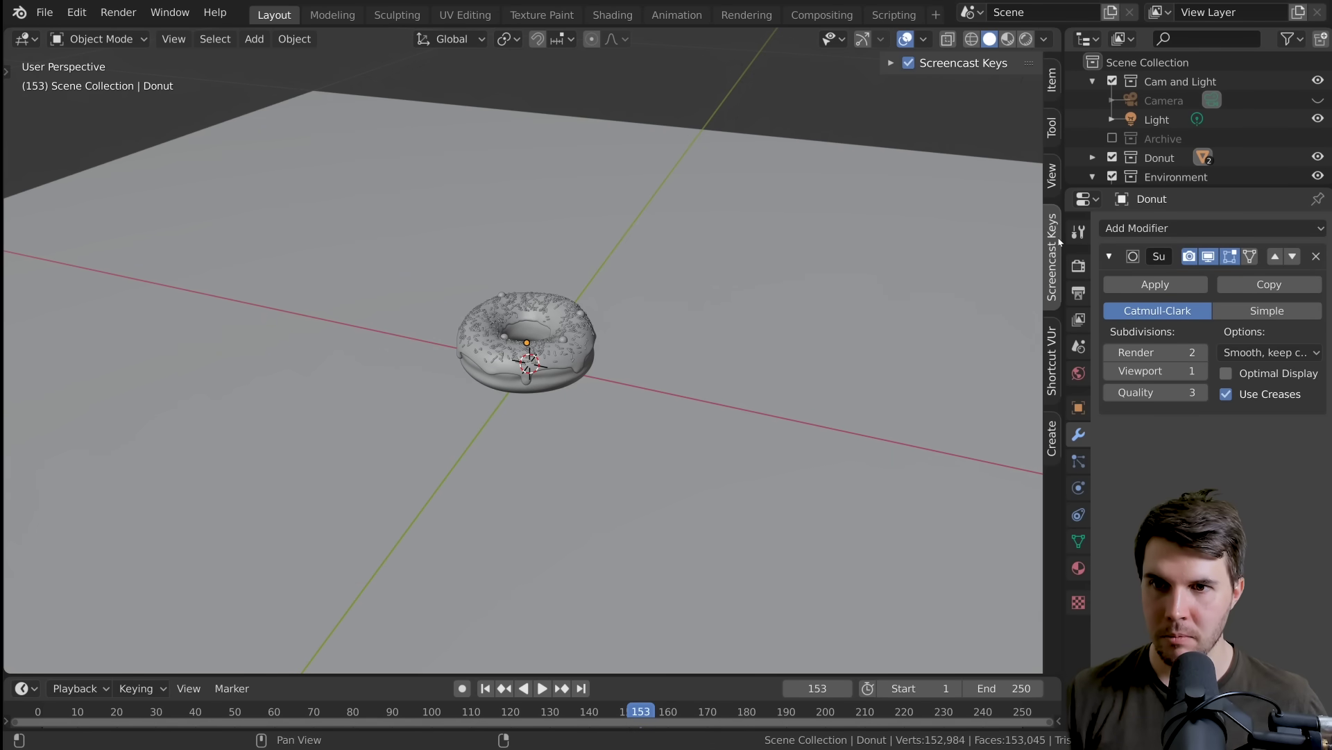
Step: Hide the N sidebar and add the coffee cup photo as a reference image at the origin
{"action": "key", "text": "n"}
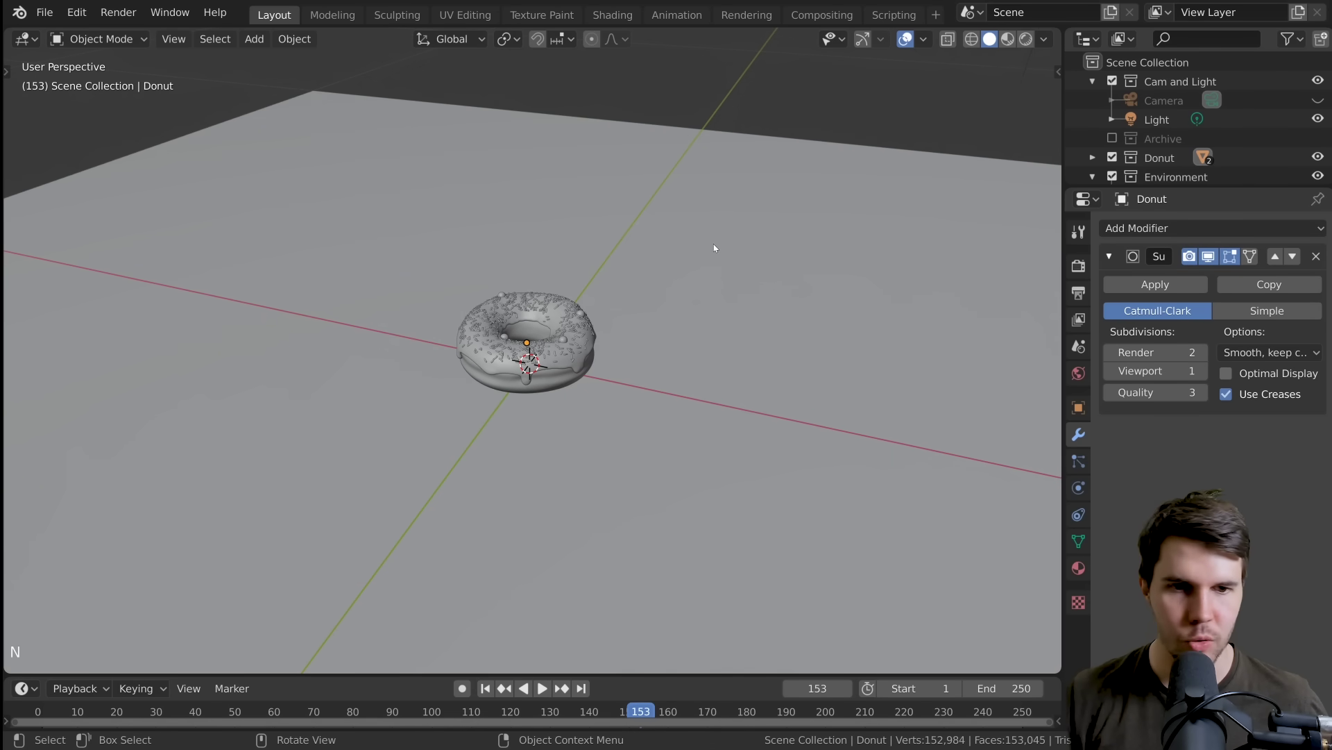
{"action": "key", "text": "shift+a"}
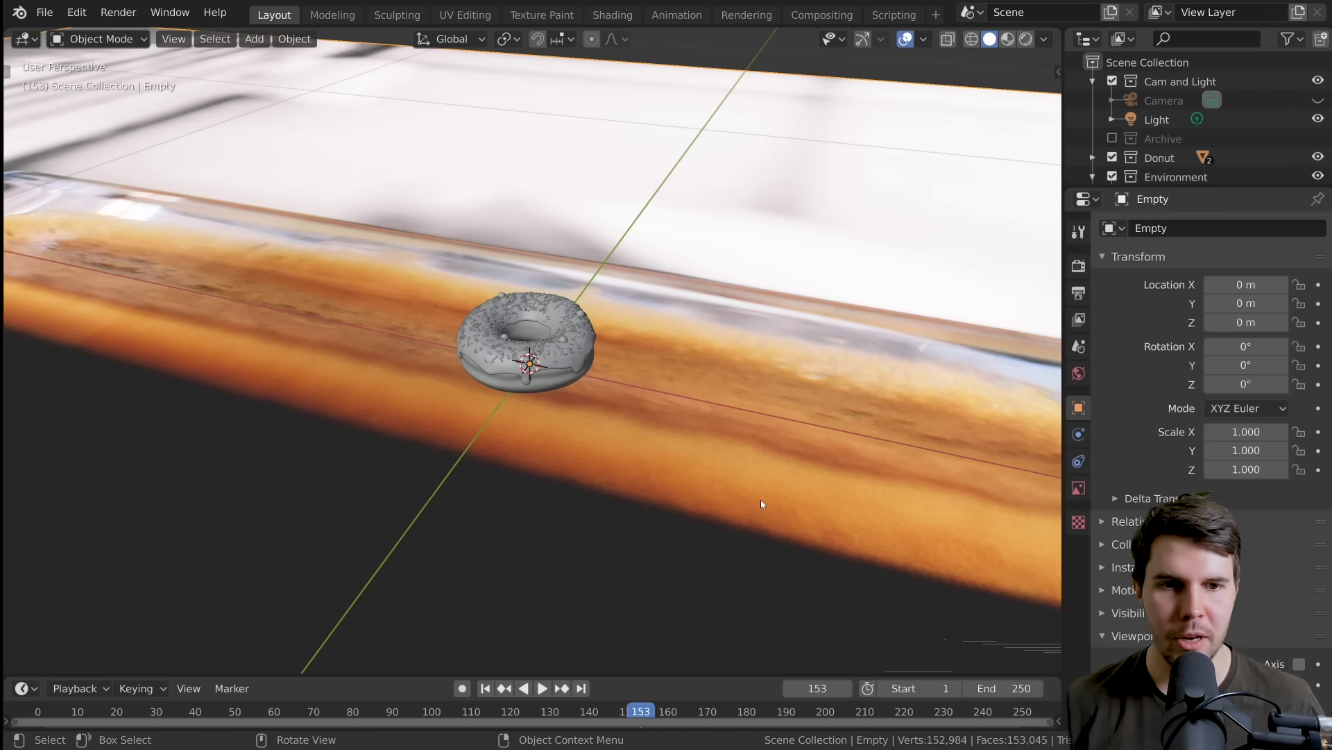
{"action": "scroll", "scroll_direction": "down", "scroll_amount": 3}
{"action": "middle_click", "coordinate": [708, 476]}
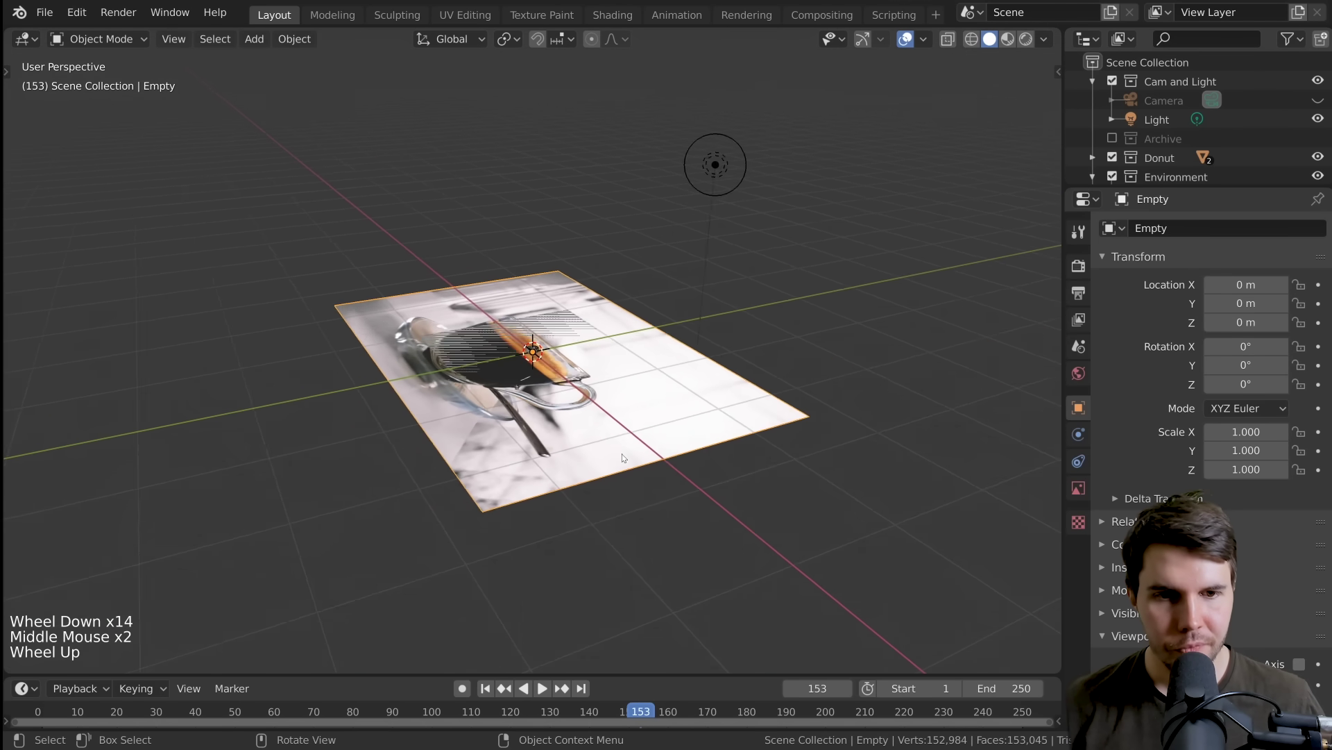
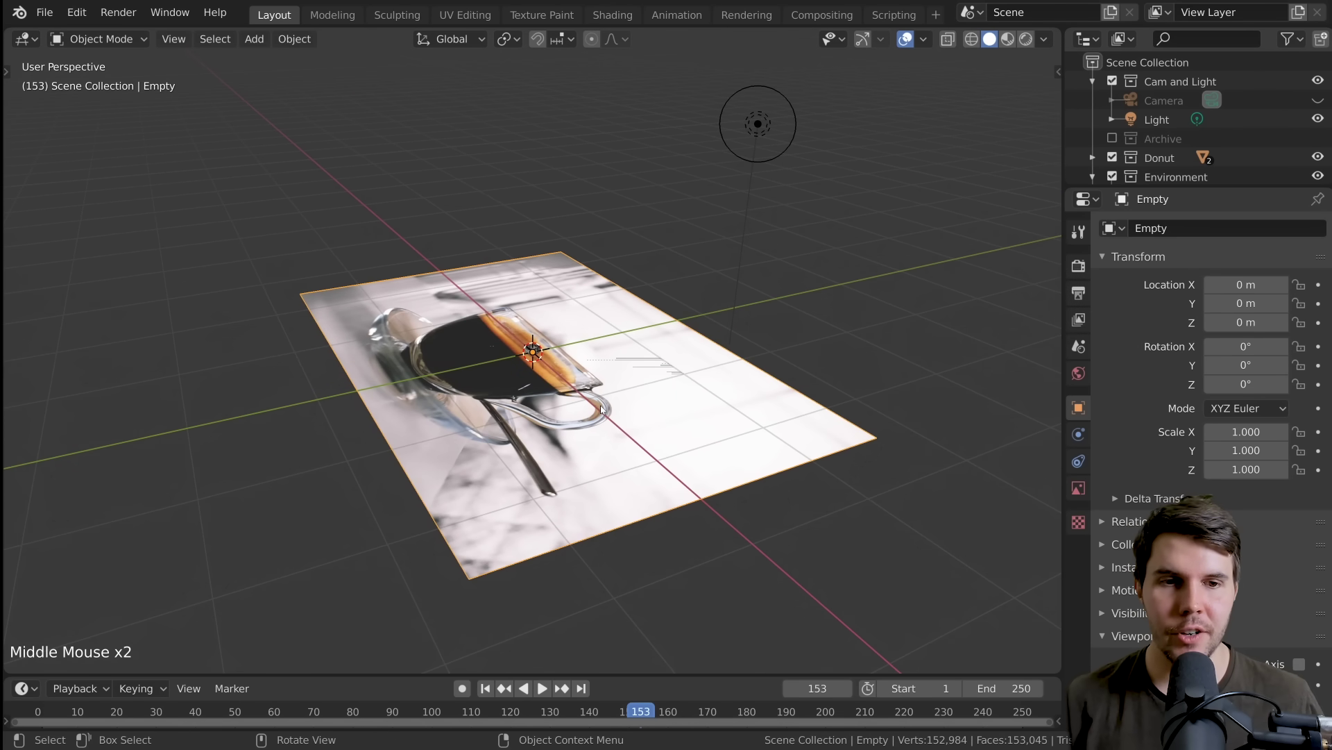
{"action": "scroll", "scroll_direction": "up", "scroll_amount": 3}
{"action": "scroll", "scroll_direction": "down", "scroll_amount": 3}
{"action": "scroll", "scroll_direction": "up", "scroll_amount": 3}
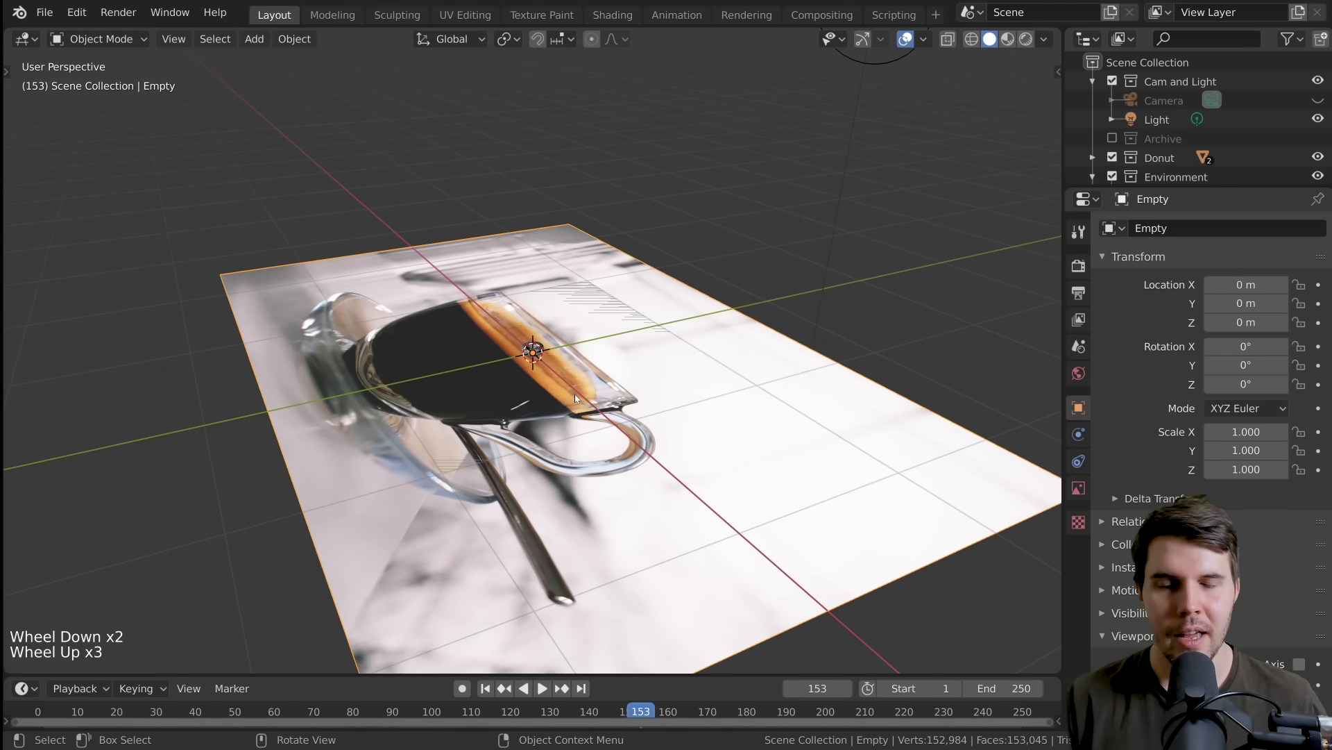
{"action": "key", "text": "KP_1"}
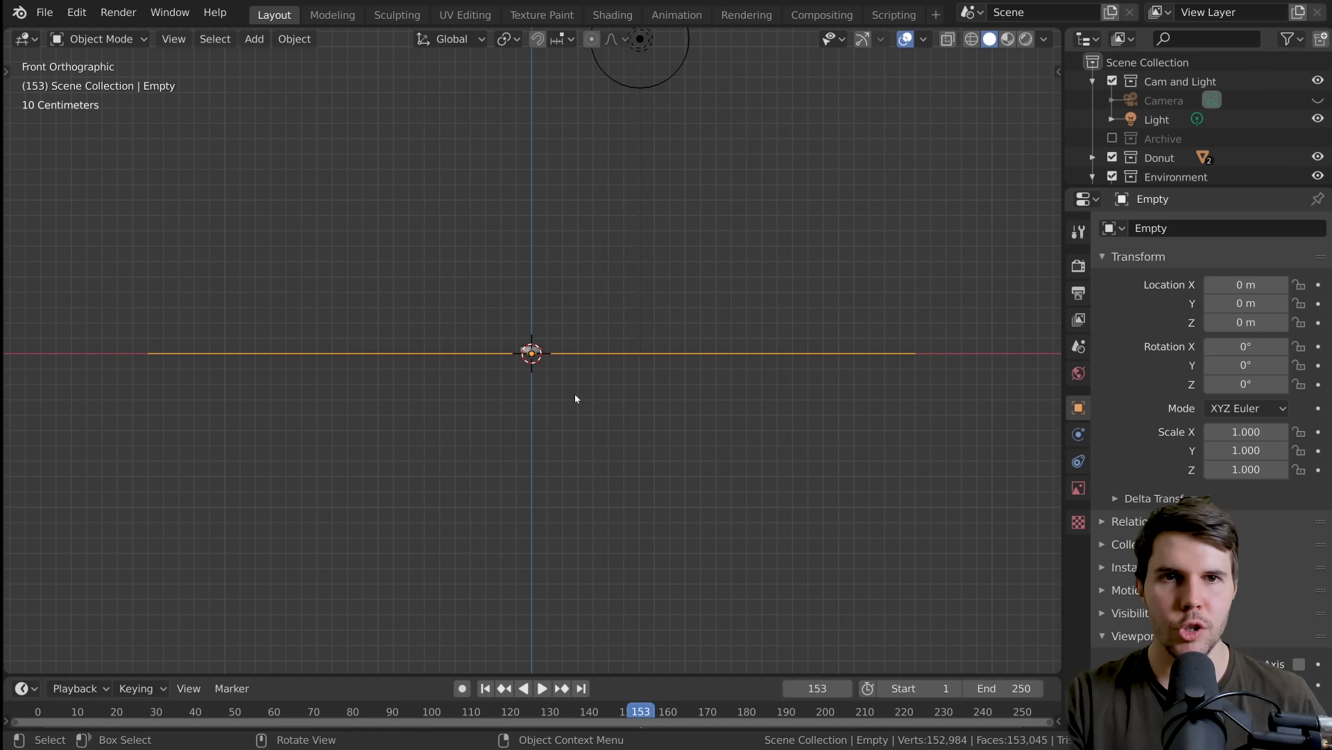
{"action": "middle_click", "coordinate": [558, 400]}
{"action": "scroll", "scroll_direction": "down", "scroll_amount": 3}
{"action": "middle_click", "coordinate": [388, 443]}
{"action": "scroll", "scroll_direction": "down", "scroll_amount": 3}
{"action": "key", "text": "g"}
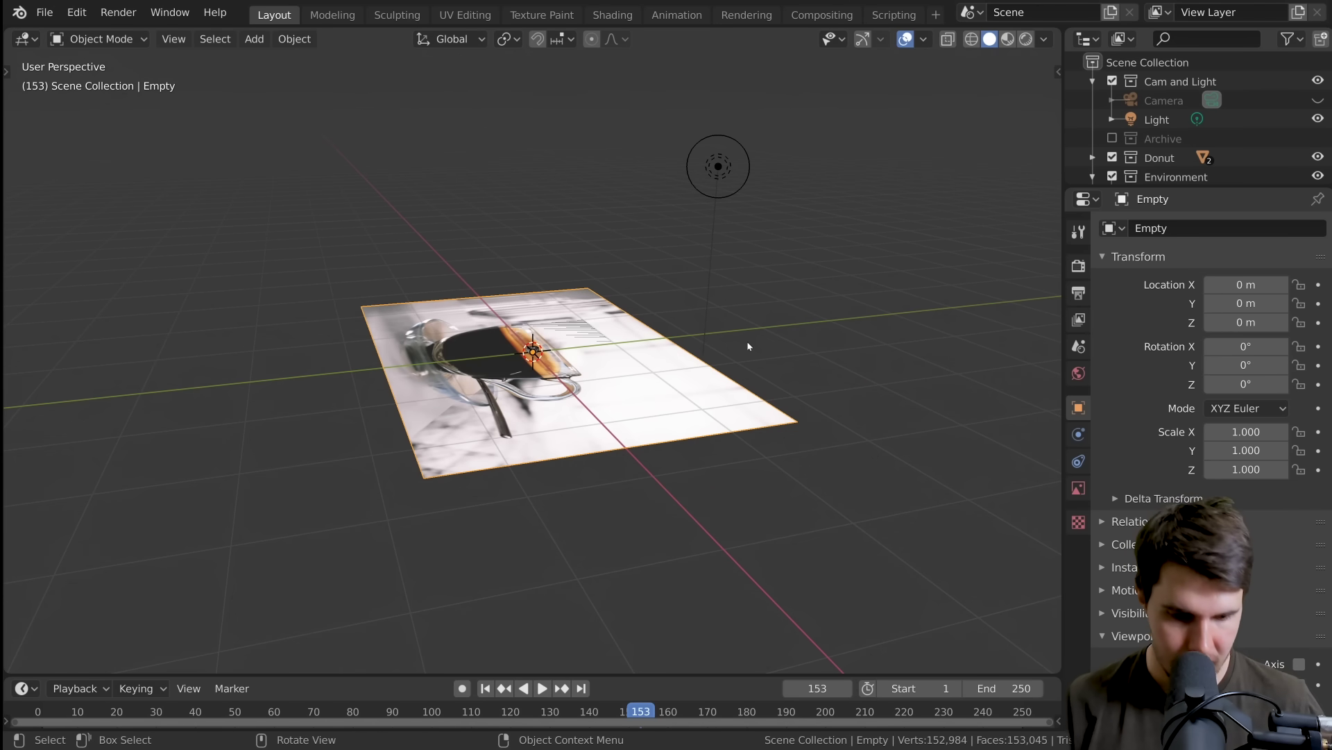
Step: Rotate the reference image 90 degrees around X so it stands upright
{"action": "key", "text": "r"}
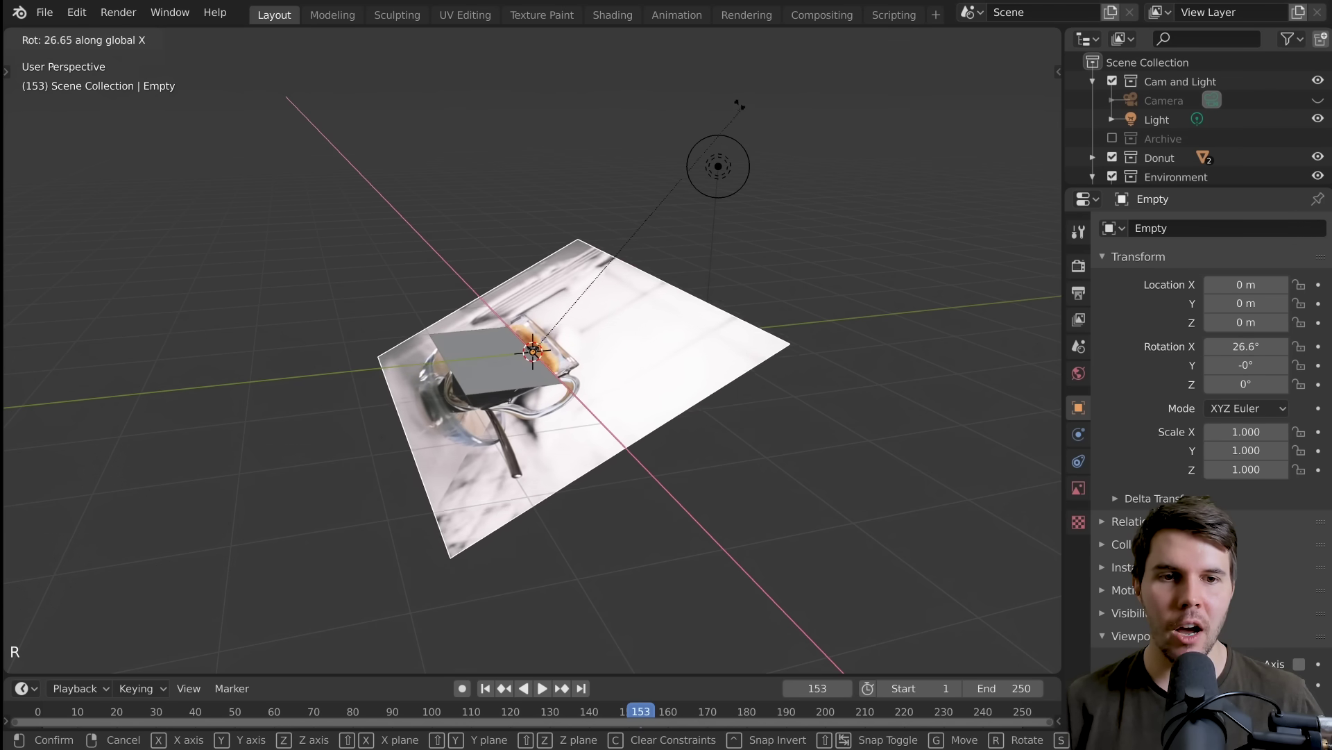
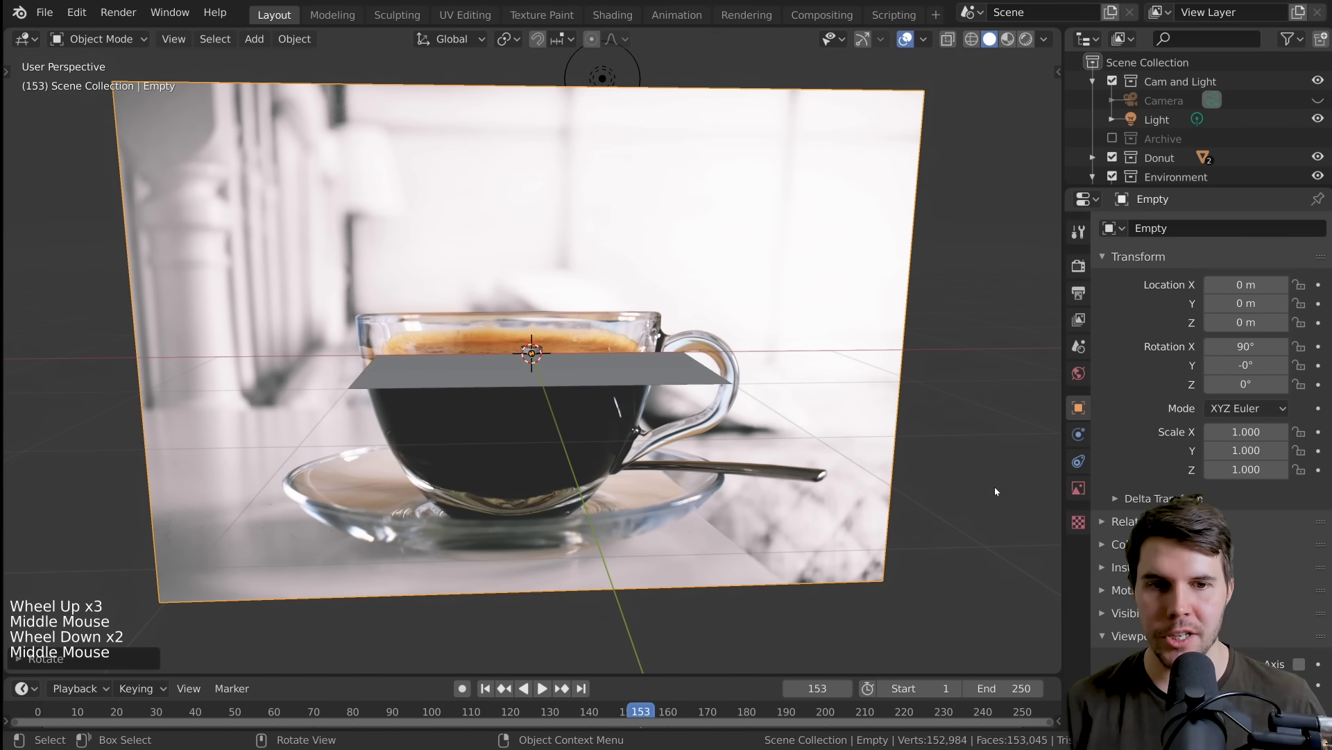
Step: Scale the reference image down to about 0.085 and raise it along Z, checking from several angles
{"action": "key", "text": "s"}
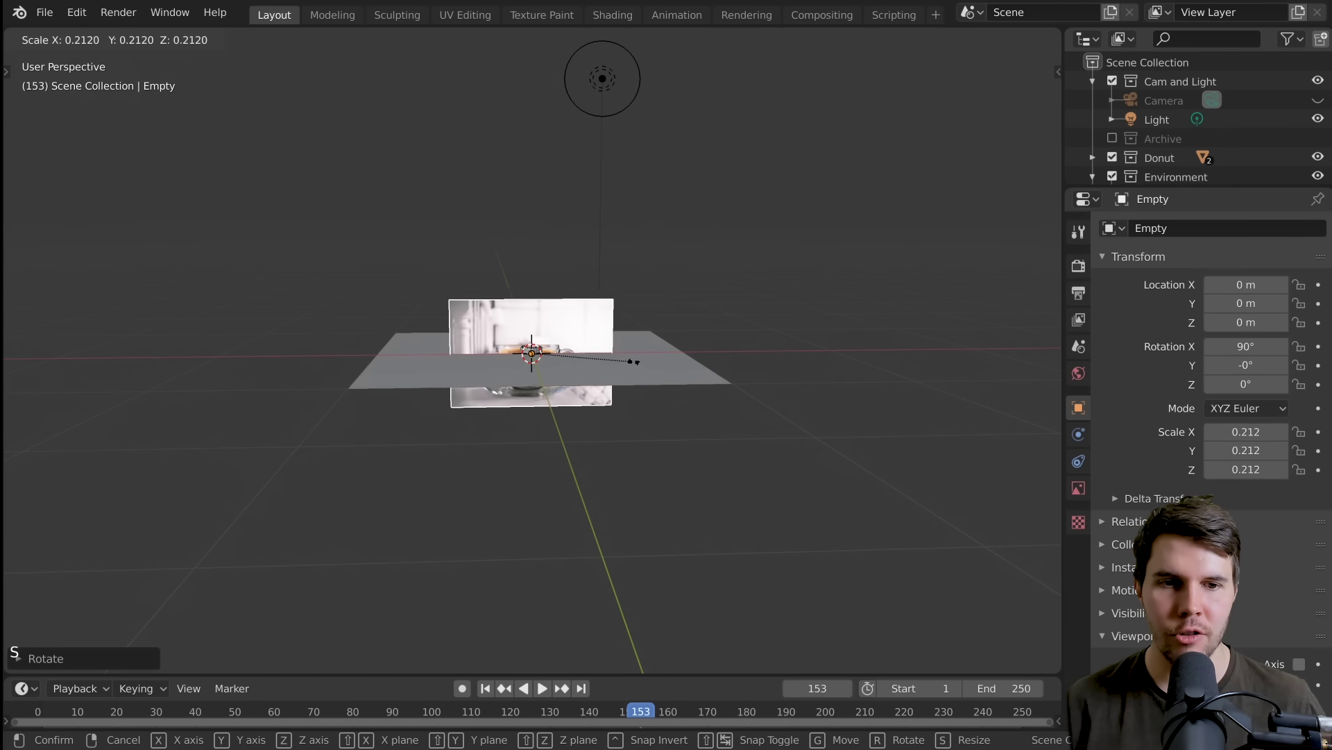
{"action": "scroll", "scroll_direction": "up", "scroll_amount": 3}
{"action": "middle_click", "coordinate": [578, 367]}
{"action": "scroll", "scroll_direction": "up", "scroll_amount": 3}
{"action": "middle_click", "coordinate": [674, 407]}
{"action": "key", "text": "g"}
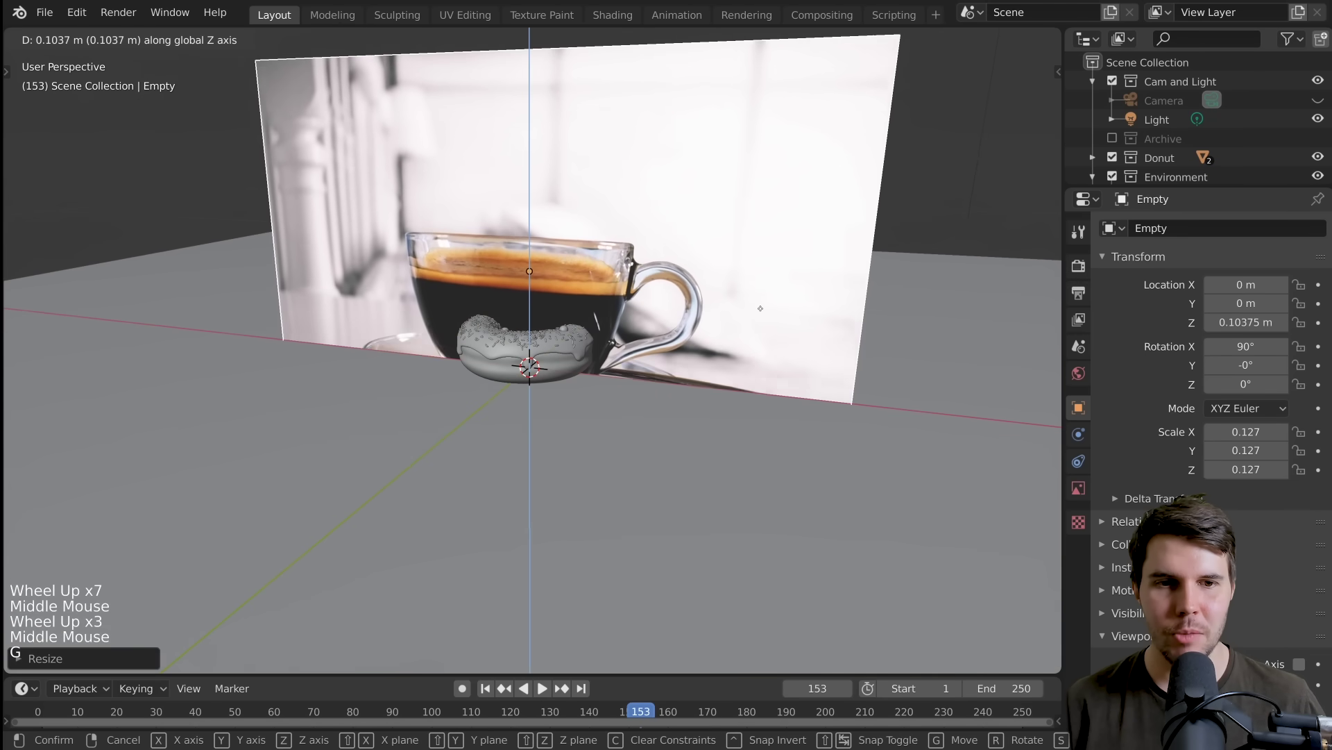
{"action": "middle_click", "coordinate": [610, 360]}
{"action": "key", "text": "s"}
{"action": "key", "text": "g"}
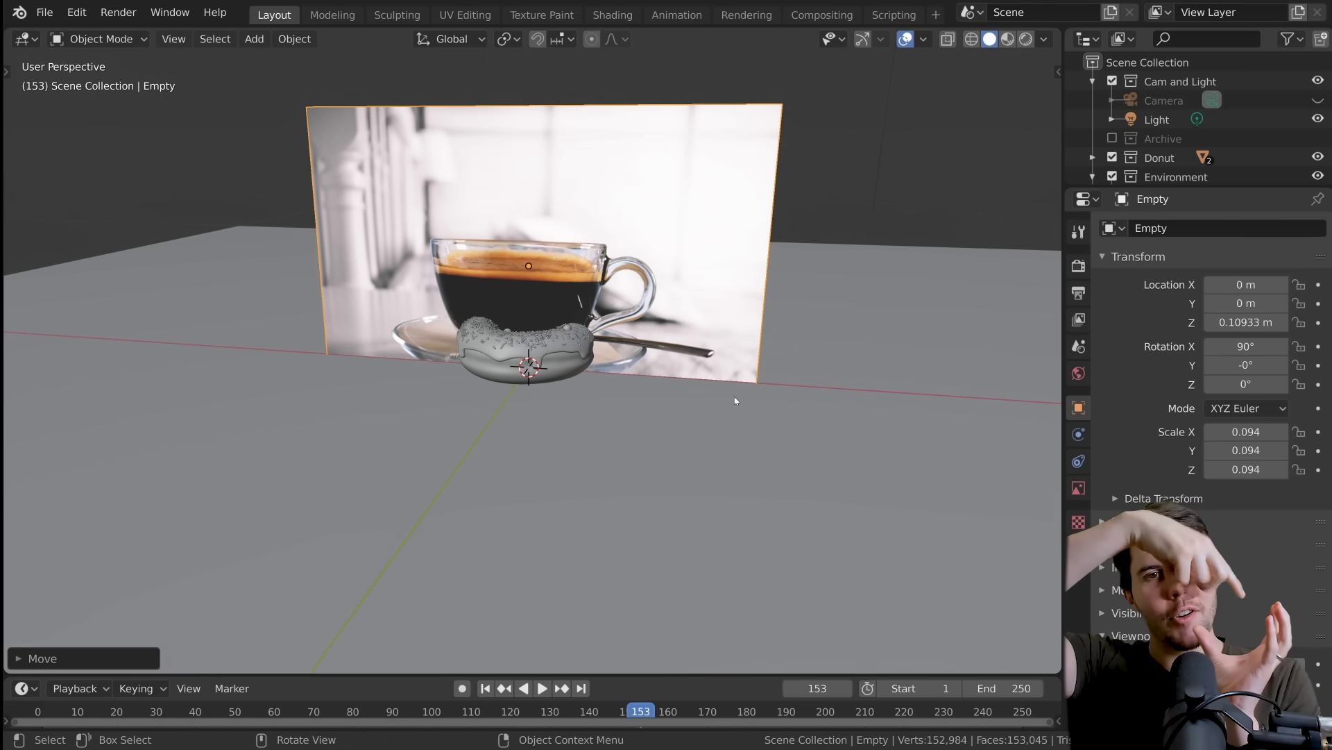
{"action": "scroll", "scroll_direction": "up", "scroll_amount": 3}
{"action": "middle_click", "coordinate": [737, 403]}
{"action": "scroll", "scroll_direction": "down", "scroll_amount": 3}
{"action": "middle_click", "coordinate": [707, 415]}
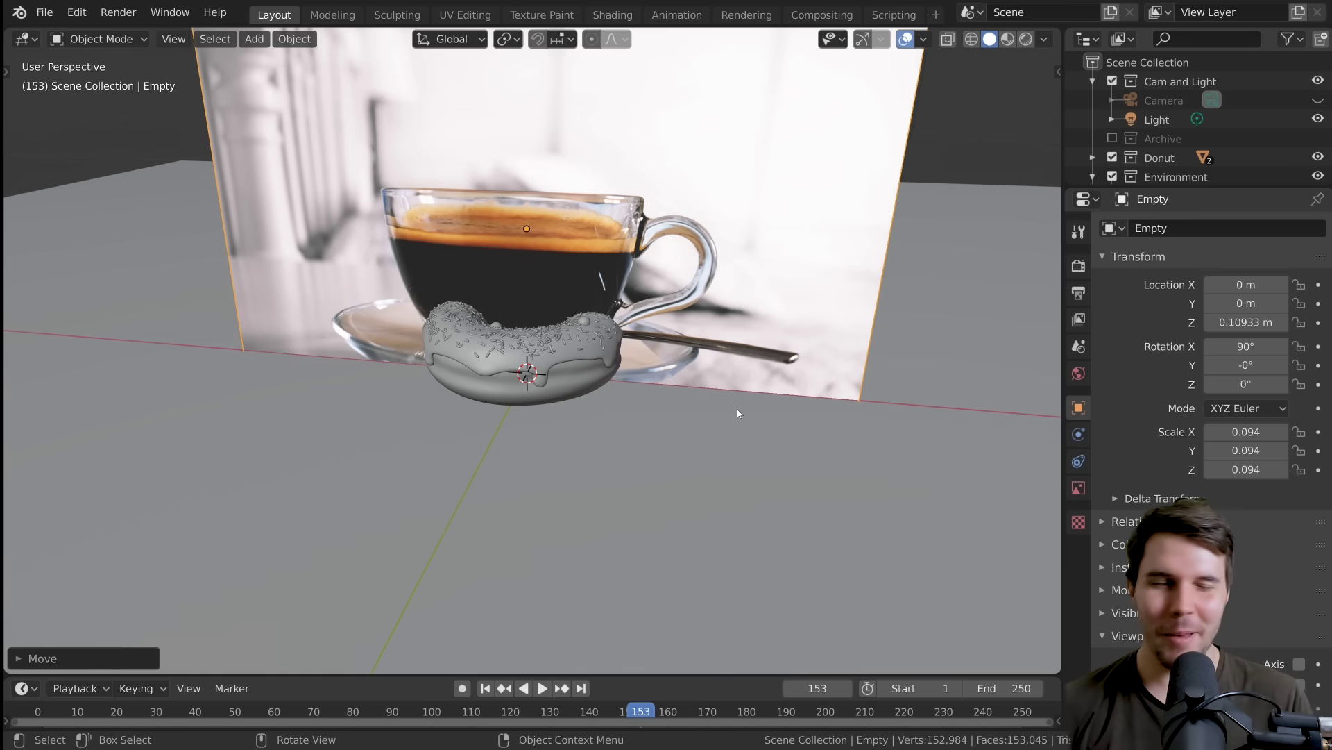
Step: Fine-tune the image's size and lift it so the saucer sits on the ground behind the donut
{"action": "left_click", "coordinate": [796, 4]}
{"action": "left_click", "coordinate": [797, 4]}
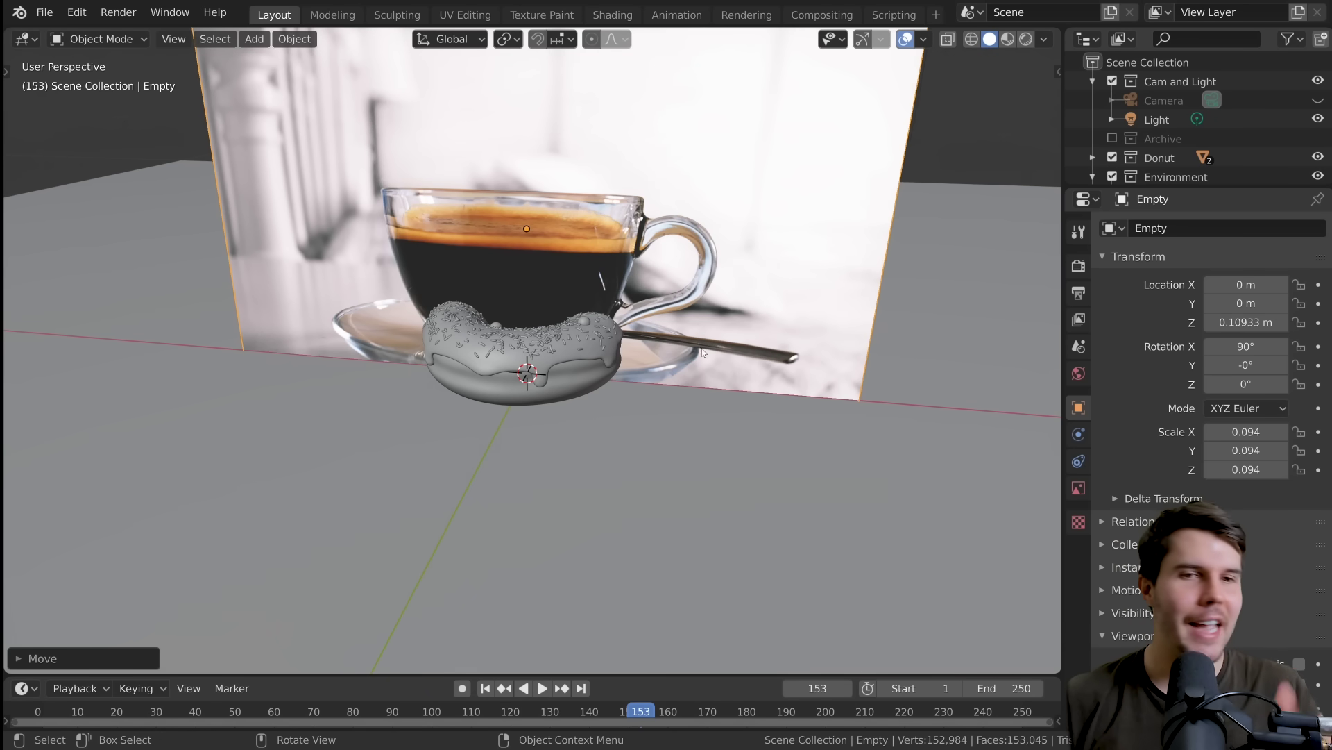
{"action": "key", "text": "s"}
{"action": "key", "text": "g"}
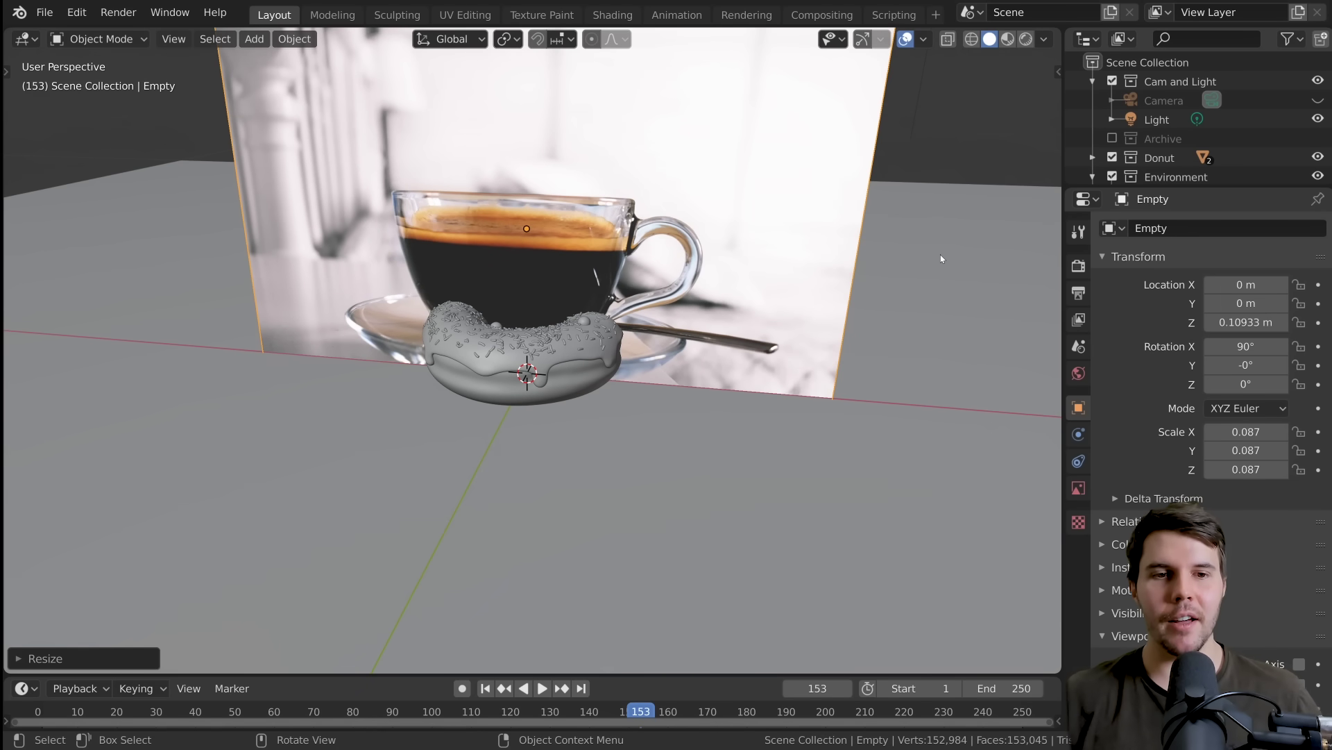
{"action": "middle_click", "coordinate": [641, 314]}
{"action": "key", "text": "g"}
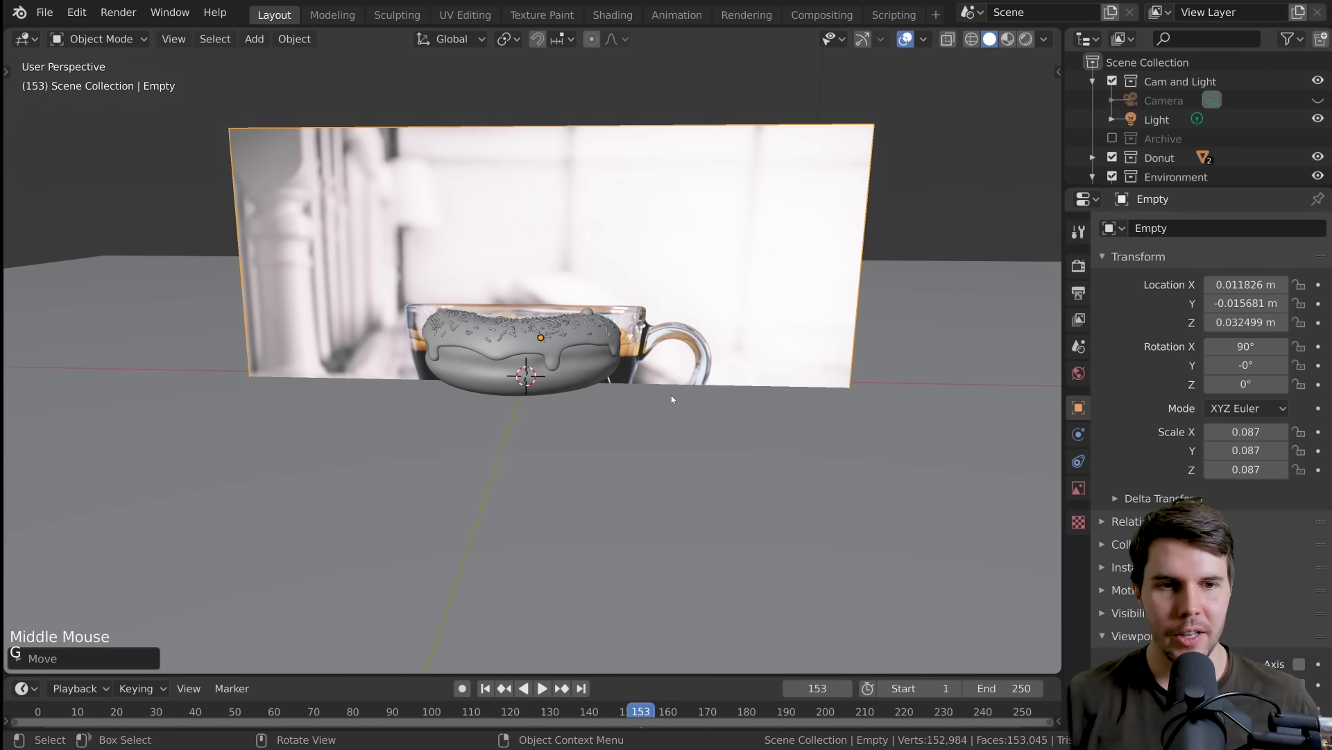
{"action": "key", "text": "s"}
{"action": "key", "text": "g"}
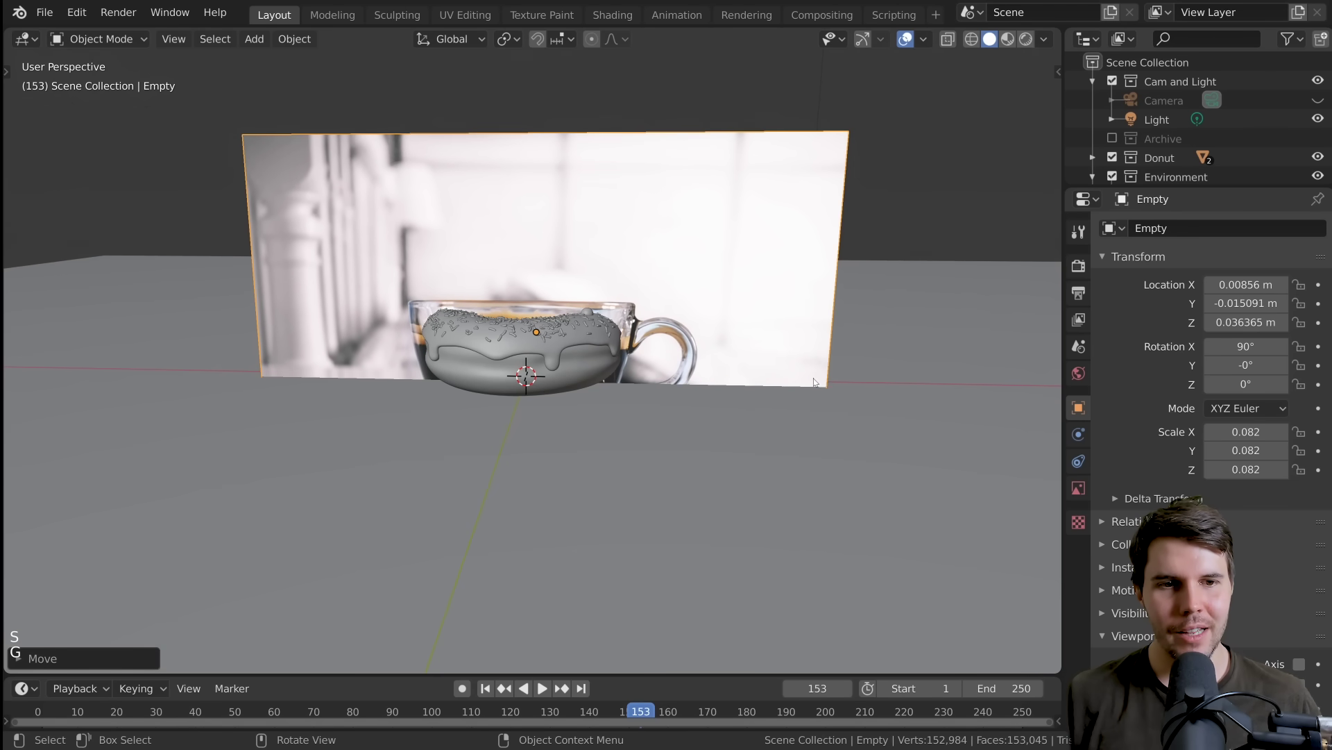
{"action": "key", "text": "s"}
{"action": "key", "text": "g"}
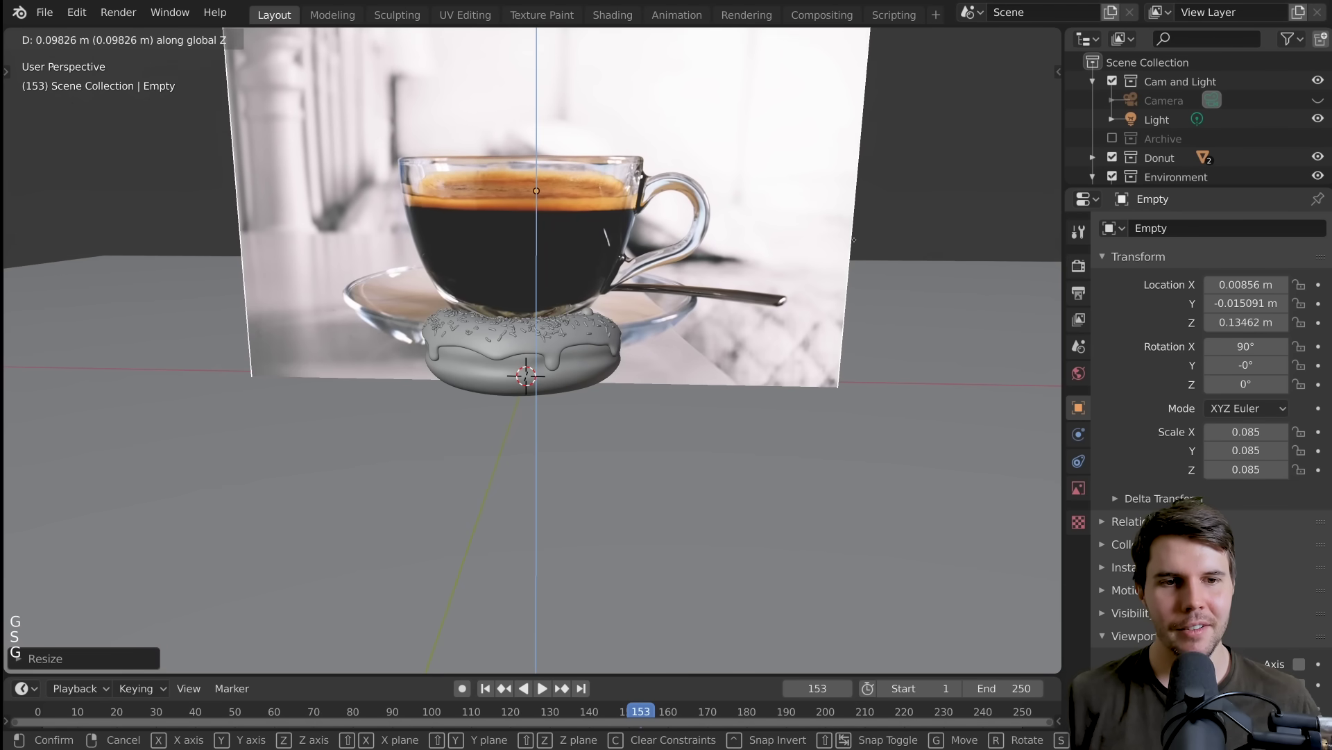
{"action": "key", "text": "g"}
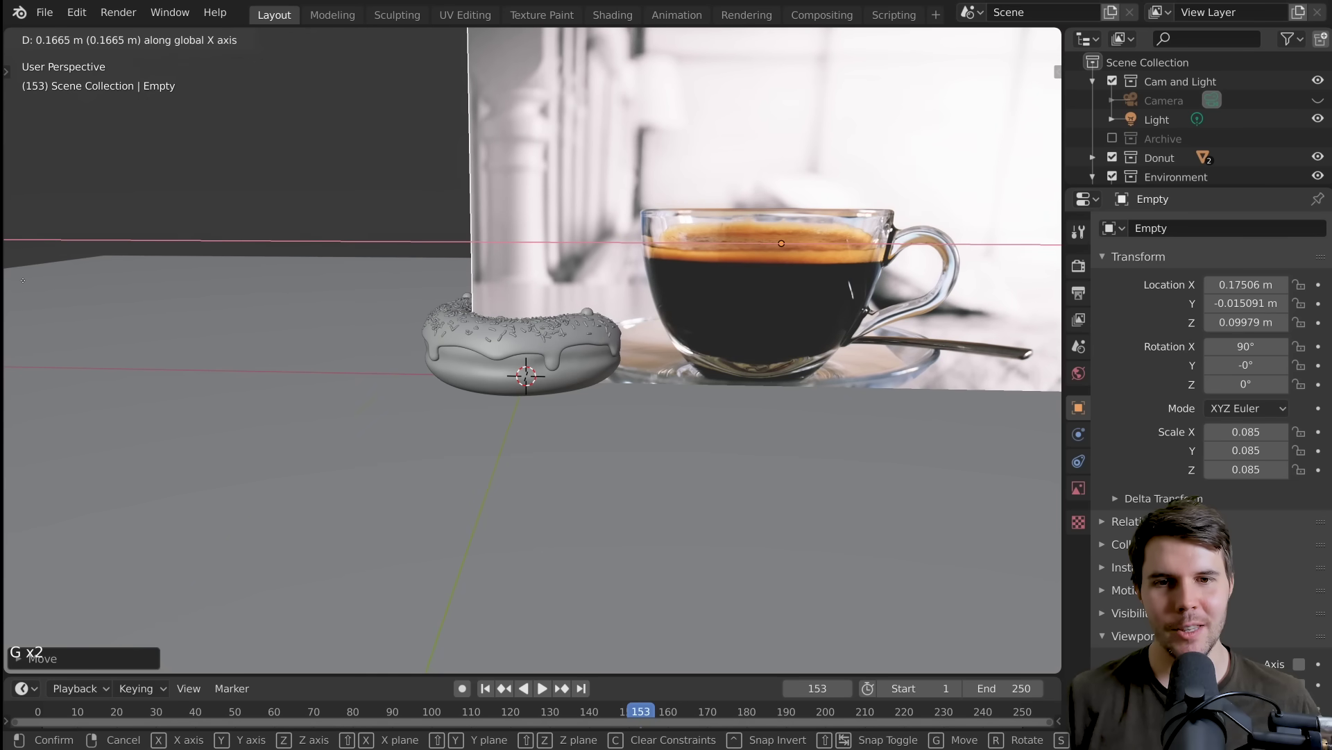
{"action": "scroll", "scroll_direction": "up", "scroll_amount": 3}
Step: Hide the Donut collection and nudge the reference image slightly higher along Z
{"action": "middle_click", "coordinate": [646, 269]}
{"action": "left_click", "coordinate": [585, 356]}
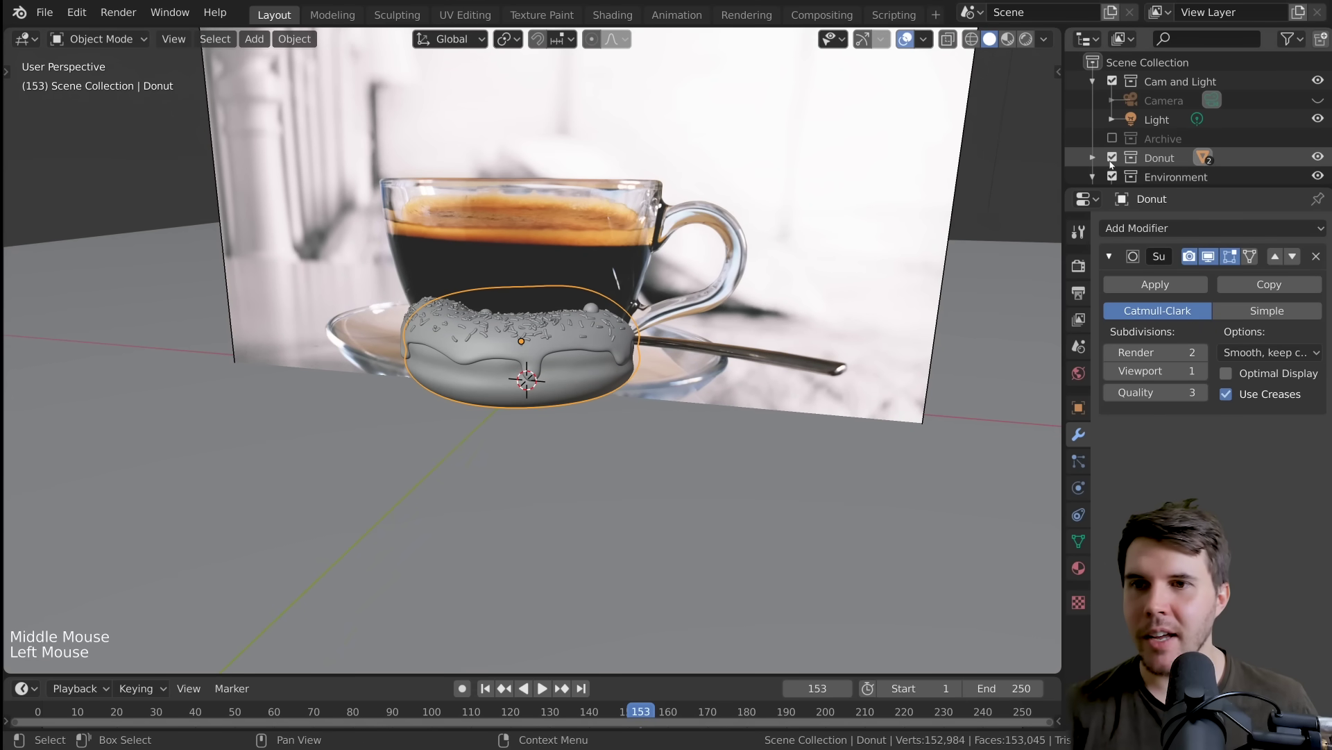
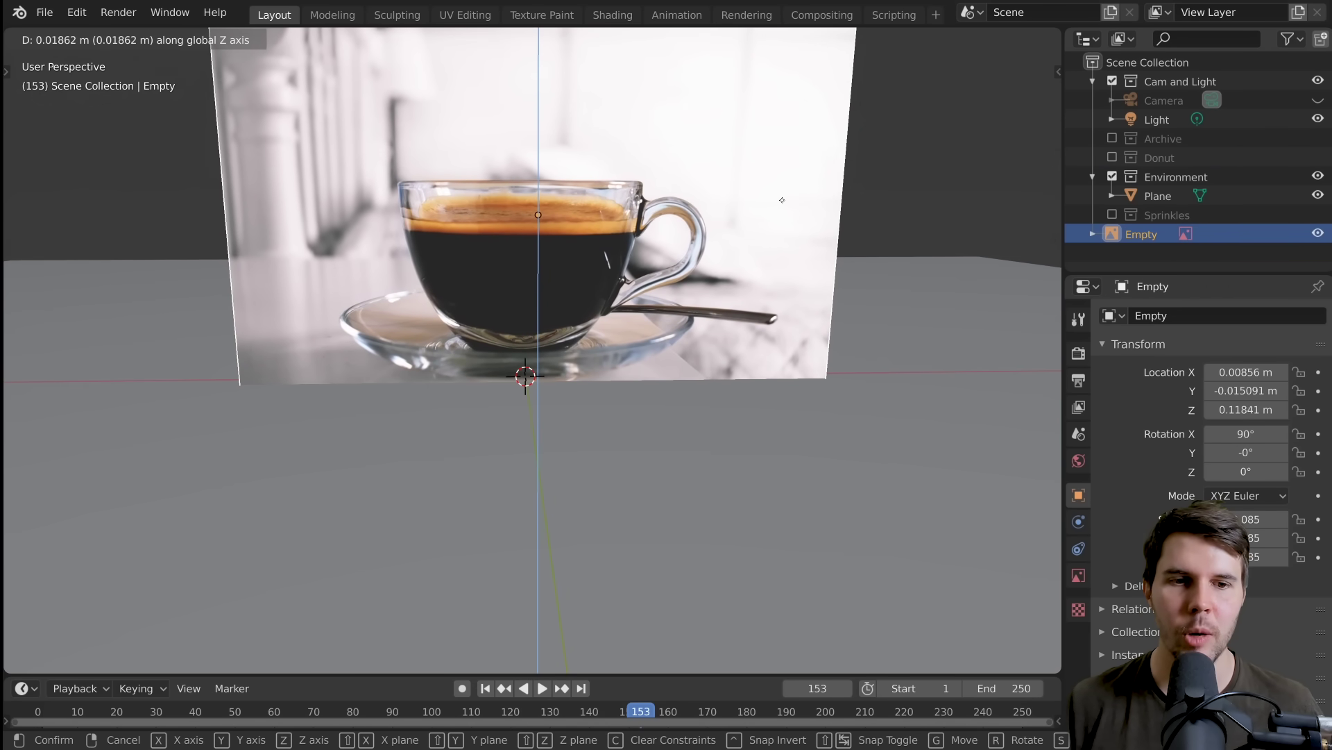
{"action": "middle_click", "coordinate": [755, 325]}
{"action": "scroll", "scroll_direction": "down", "scroll_amount": 3}
{"action": "scroll", "scroll_direction": "down", "scroll_amount": 3}
{"action": "left_click", "coordinate": [524, 405]}
{"action": "scroll", "scroll_direction": "up", "scroll_amount": 3}
Step: Orbit around the reference image to confirm the saucer rests on the ground plane
{"action": "left_click", "coordinate": [672, 276]}
{"action": "middle_click", "coordinate": [698, 292]}
{"action": "scroll", "scroll_direction": "up", "scroll_amount": 3}
{"action": "middle_click", "coordinate": [723, 303]}
{"action": "scroll", "scroll_direction": "down", "scroll_amount": 3}
{"action": "middle_click", "coordinate": [725, 294]}
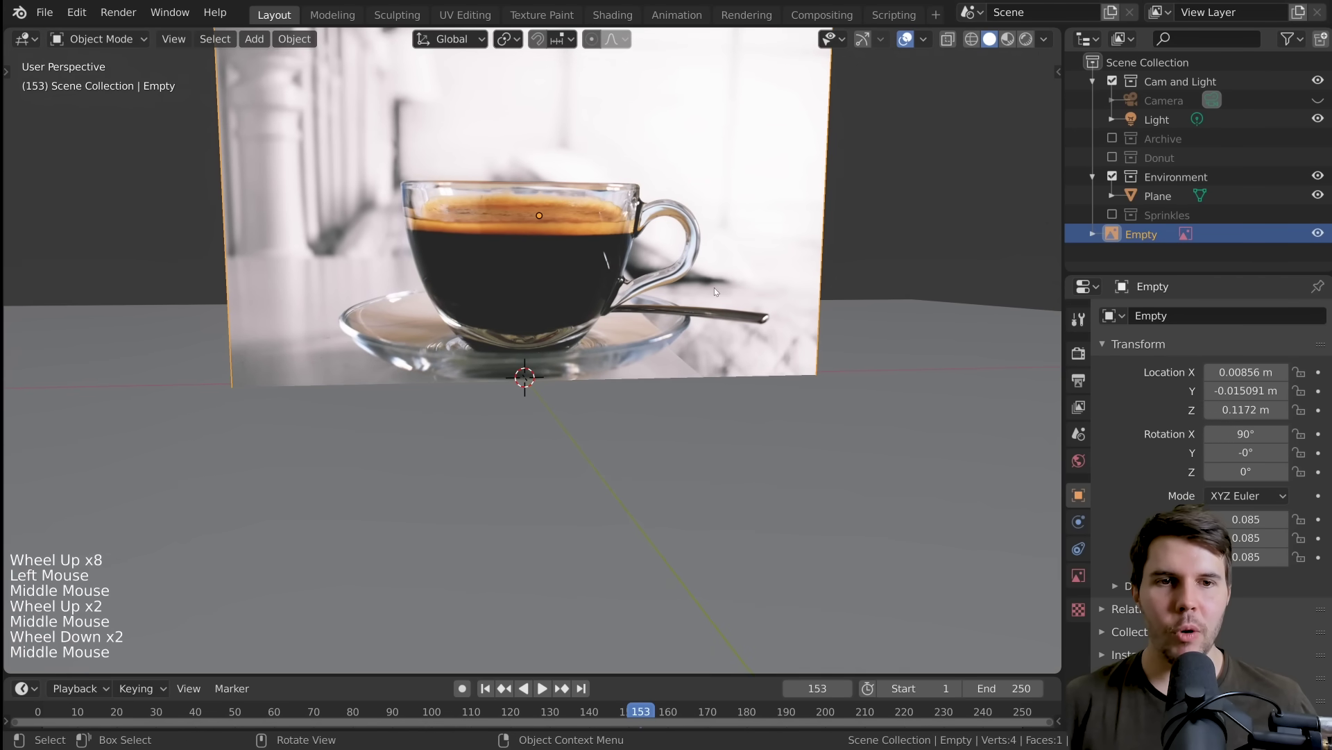
{"action": "middle_click", "coordinate": [618, 281]}
Step: Frame the whole scene and add a new Mesh > Cylinder at the origin
{"action": "scroll", "scroll_direction": "up", "scroll_amount": 3}
{"action": "middle_click", "coordinate": [555, 239]}
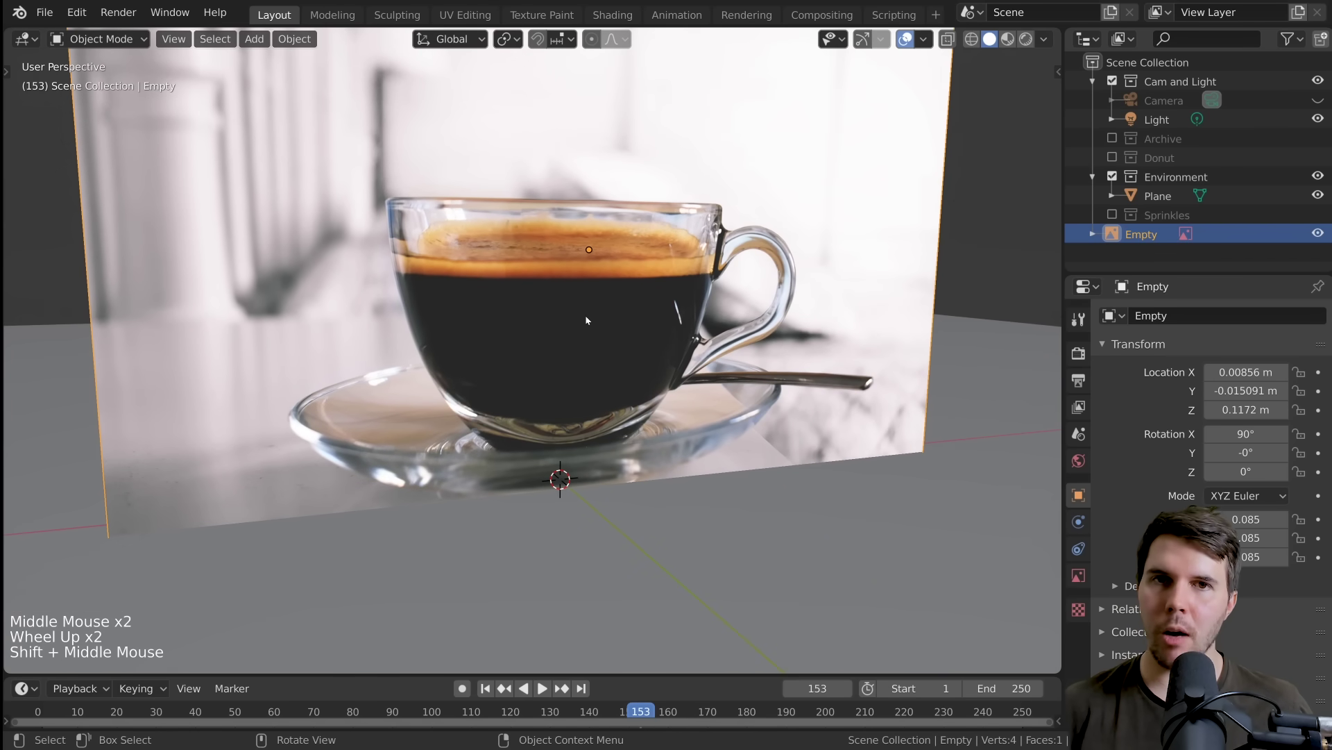
{"action": "scroll", "scroll_direction": "down", "scroll_amount": 3}
{"action": "key", "text": "shift+a"}
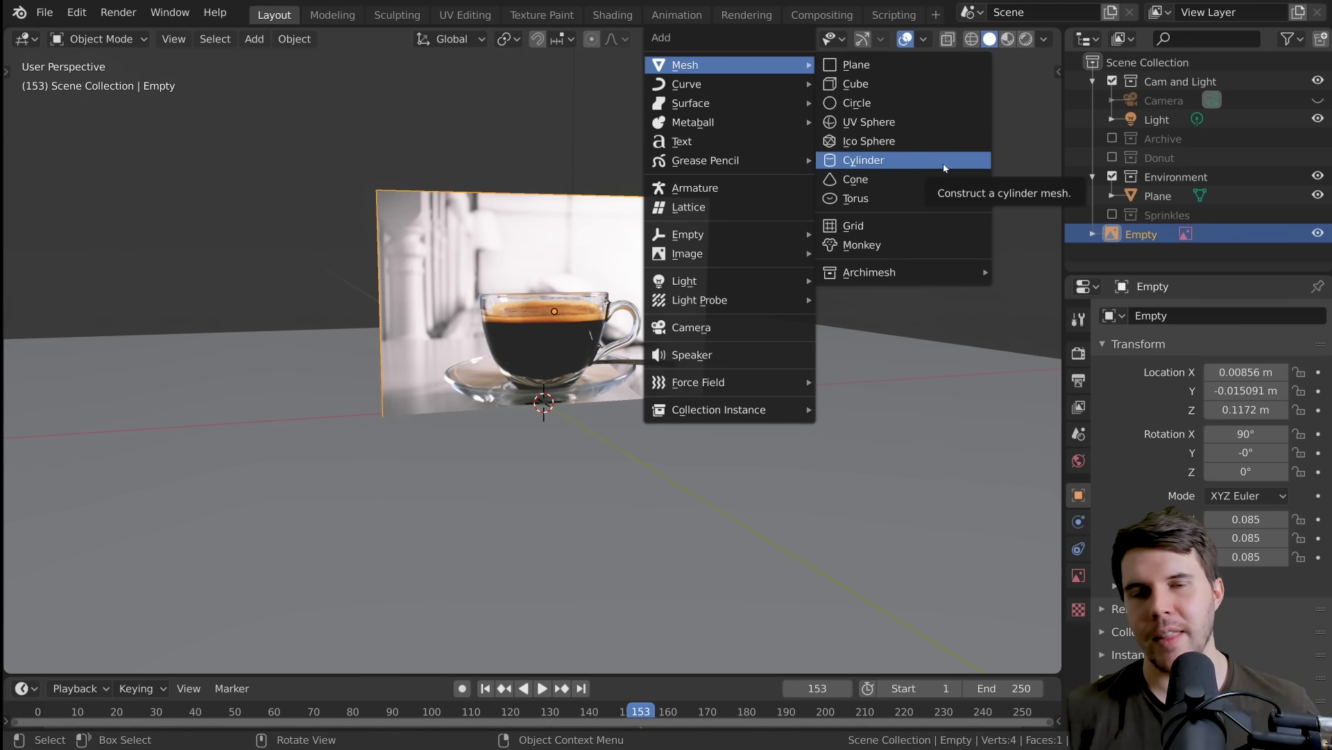
{"action": "scroll", "scroll_direction": "down", "scroll_amount": 3}
{"action": "middle_click", "coordinate": [678, 401]}
Step: Set the new cylinder's radius to 0.05 m and orbit to face the reference image
{"action": "left_click", "coordinate": [539, 350]}
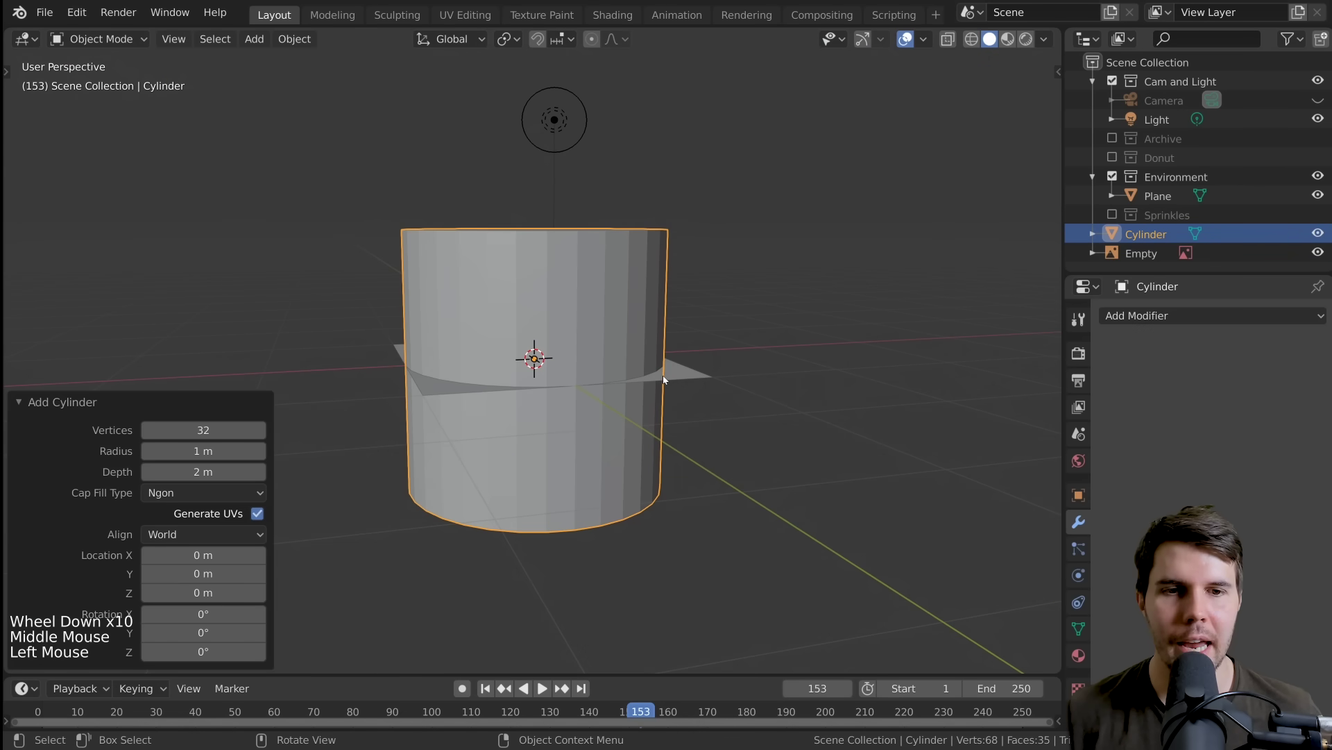
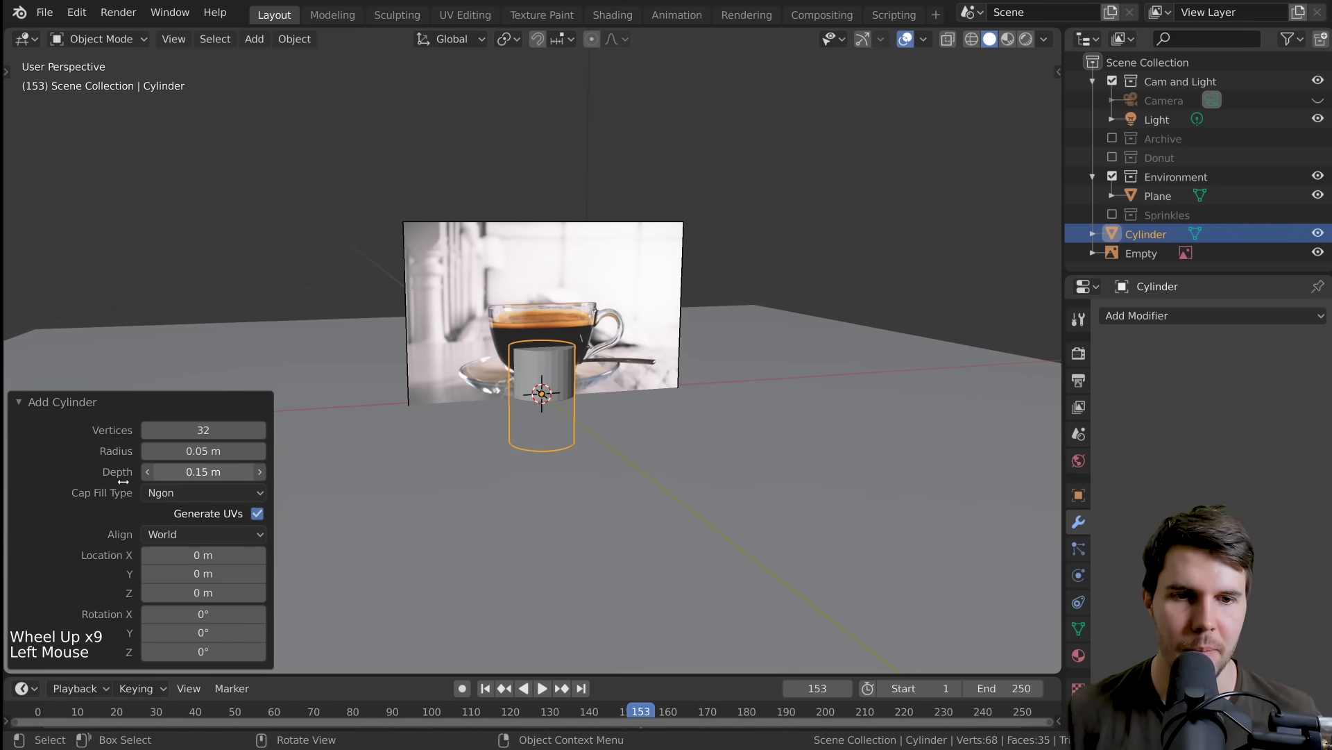
{"action": "scroll", "scroll_direction": "up", "scroll_amount": 3}
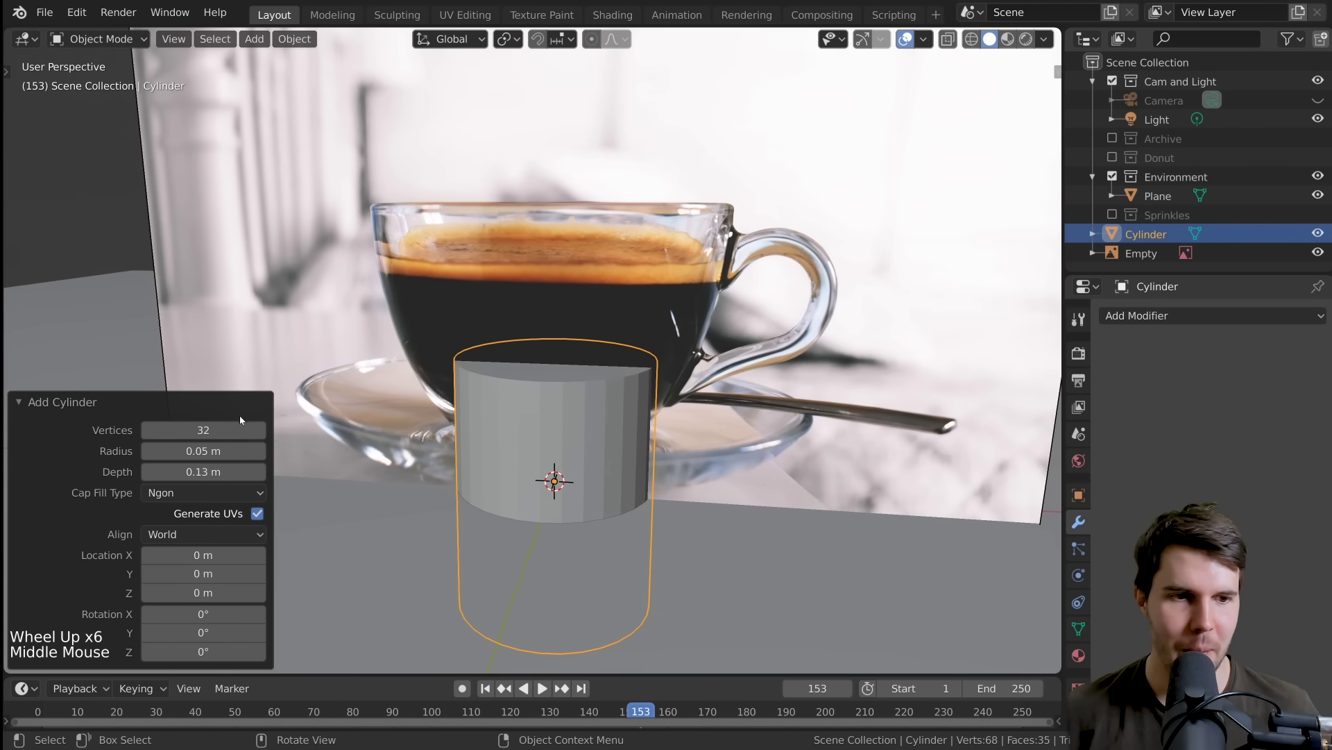
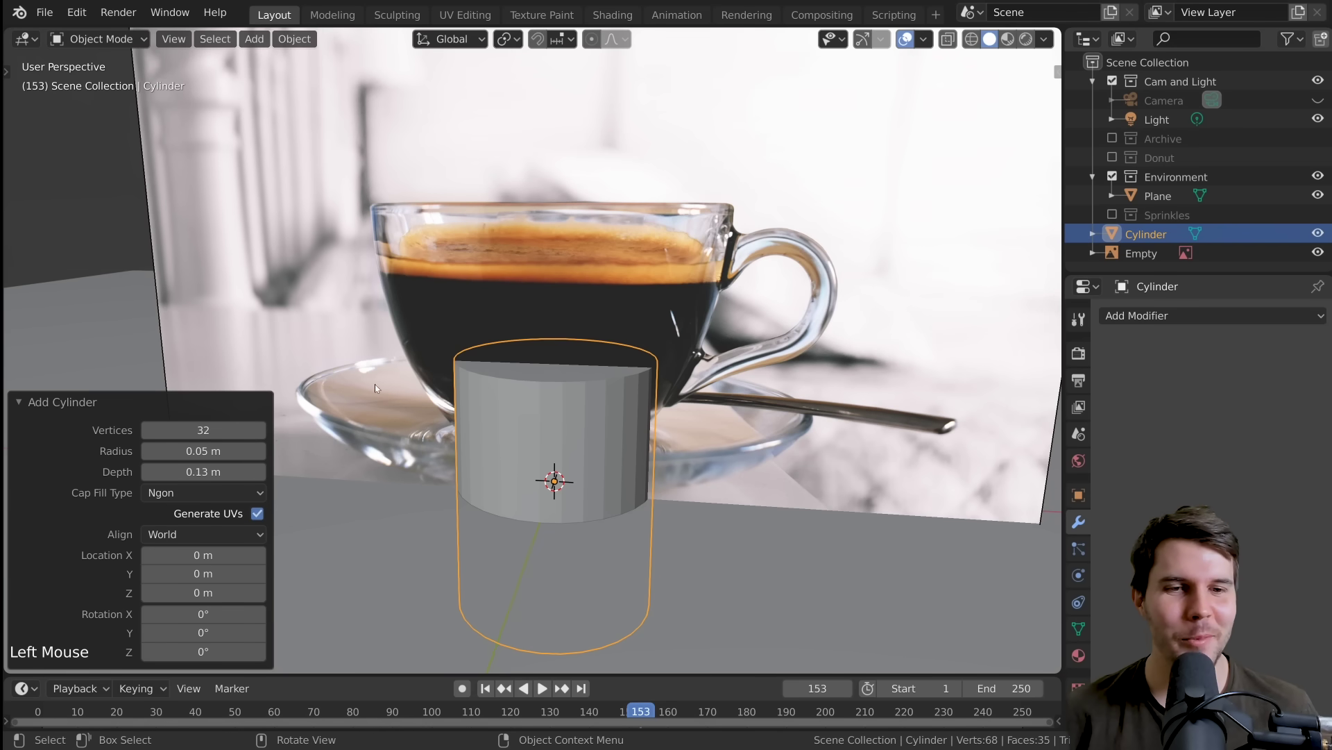
{"action": "middle_click", "coordinate": [581, 395]}
{"action": "middle_click", "coordinate": [605, 385]}
{"action": "scroll", "scroll_direction": "down", "scroll_amount": 3}
{"action": "middle_click", "coordinate": [559, 369]}
{"action": "middle_click", "coordinate": [553, 360]}
{"action": "scroll", "scroll_direction": "down", "scroll_amount": 3}
{"action": "middle_click", "coordinate": [694, 391]}
Step: From front view, move the cylinder up along Z so its base meets the cup's bottom
{"action": "key", "text": "KP_1"}
{"action": "scroll", "scroll_direction": "up", "scroll_amount": 3}
{"action": "left_click", "coordinate": [176, 402]}
{"action": "scroll", "scroll_direction": "down", "scroll_amount": 3}
{"action": "key", "text": "g"}
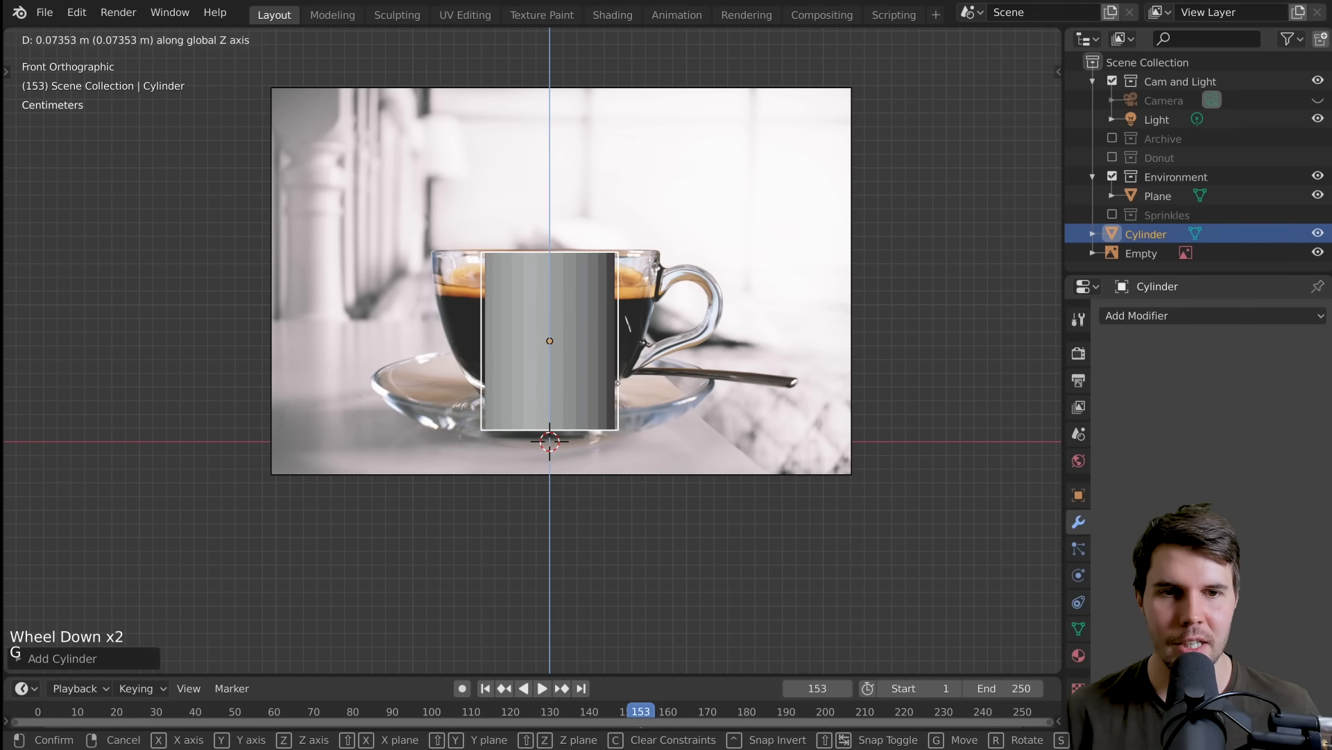
{"action": "scroll", "scroll_direction": "up", "scroll_amount": 3}
{"action": "middle_click", "coordinate": [680, 302]}
{"action": "scroll", "scroll_direction": "up", "scroll_amount": 3}
{"action": "key", "text": "g"}
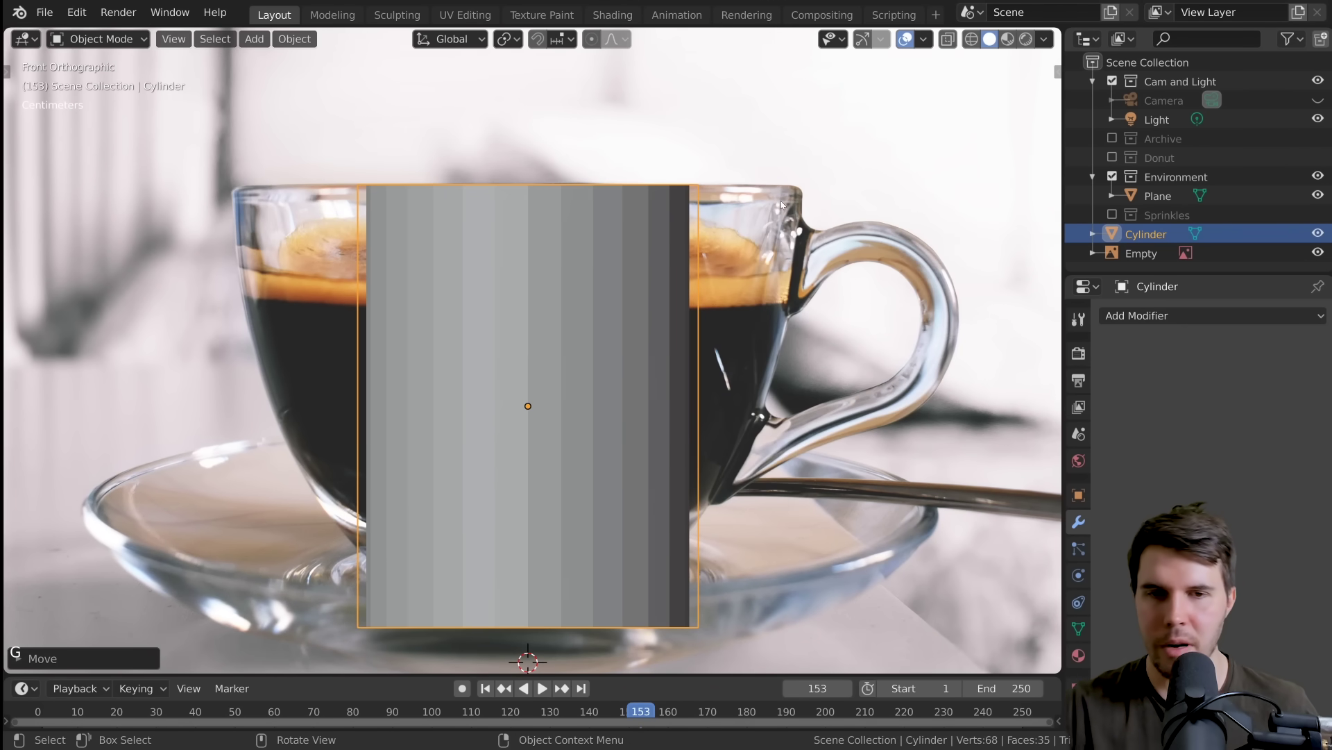
Step: Shift the cylinder along Y onto the reference image plane, checking from above
{"action": "scroll", "scroll_direction": "down", "scroll_amount": 3}
{"action": "middle_click", "coordinate": [744, 301]}
{"action": "scroll", "scroll_direction": "down", "scroll_amount": 3}
{"action": "middle_click", "coordinate": [558, 355]}
{"action": "key", "text": "g"}
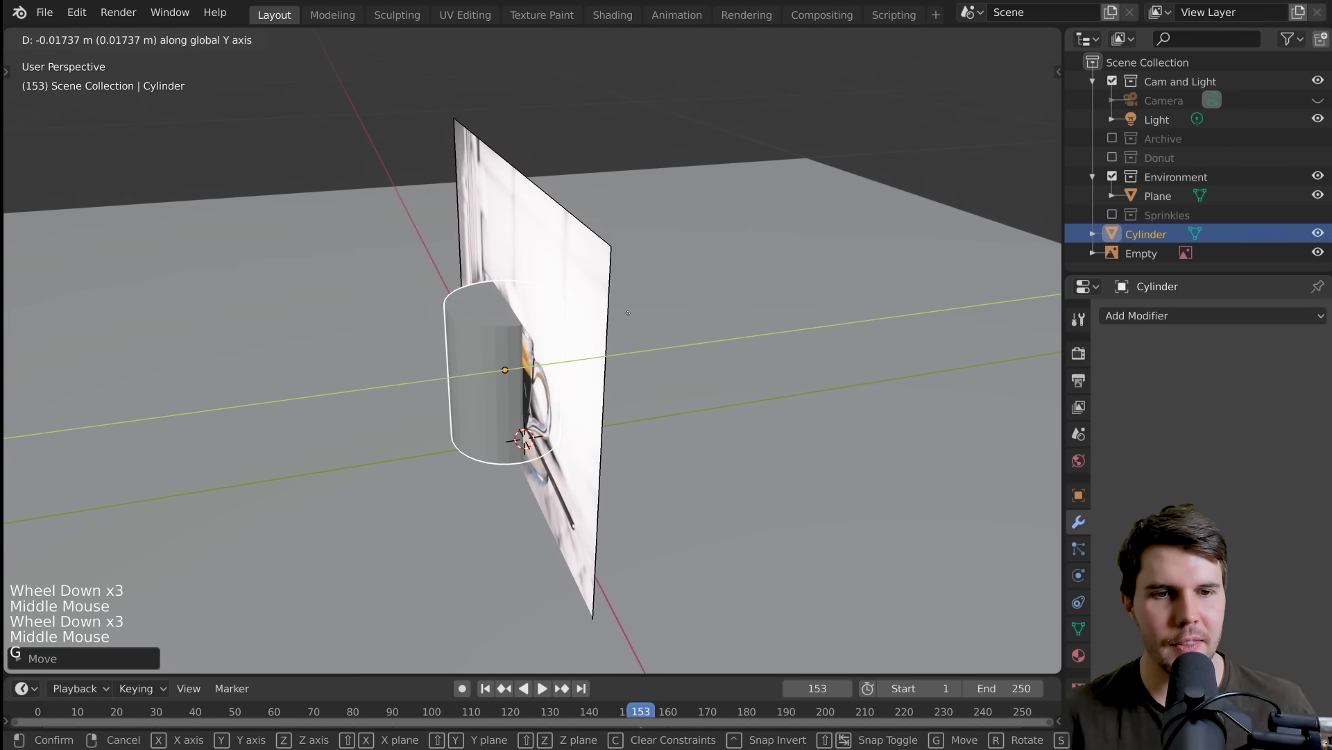
{"action": "middle_click", "coordinate": [623, 331]}
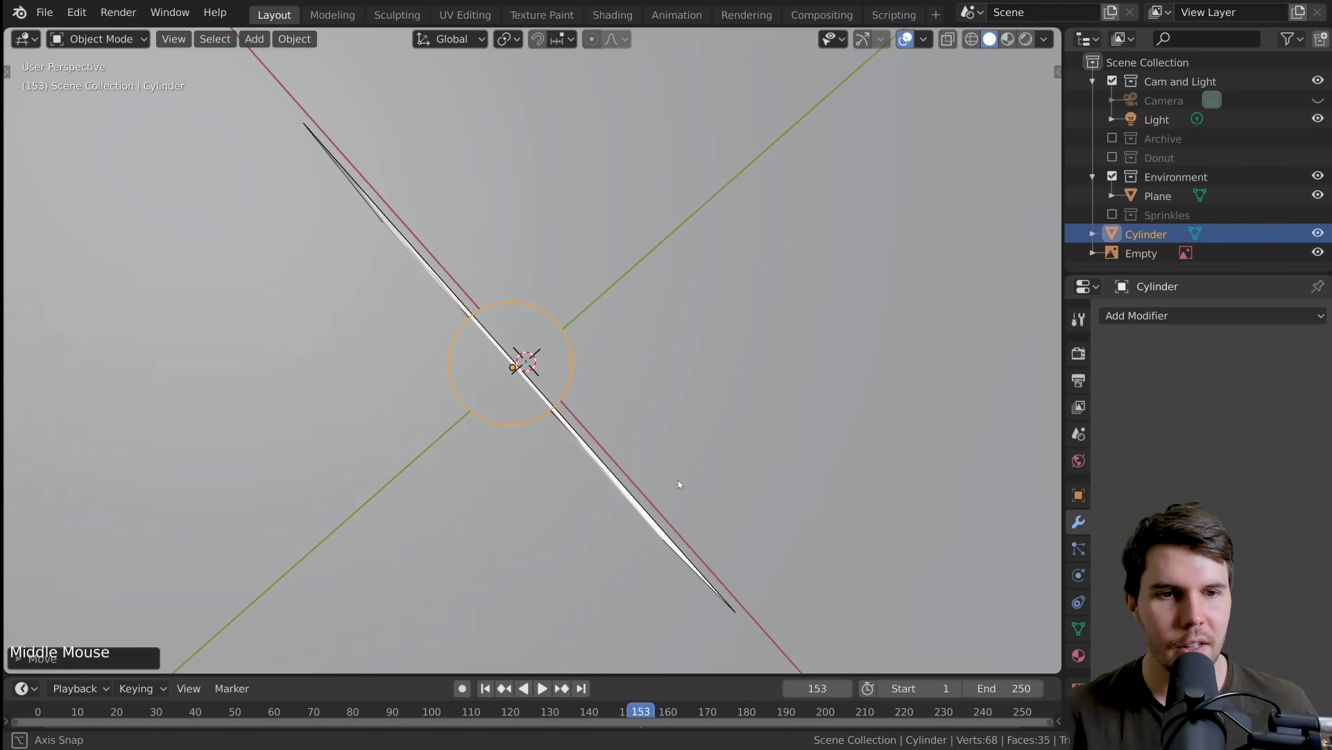
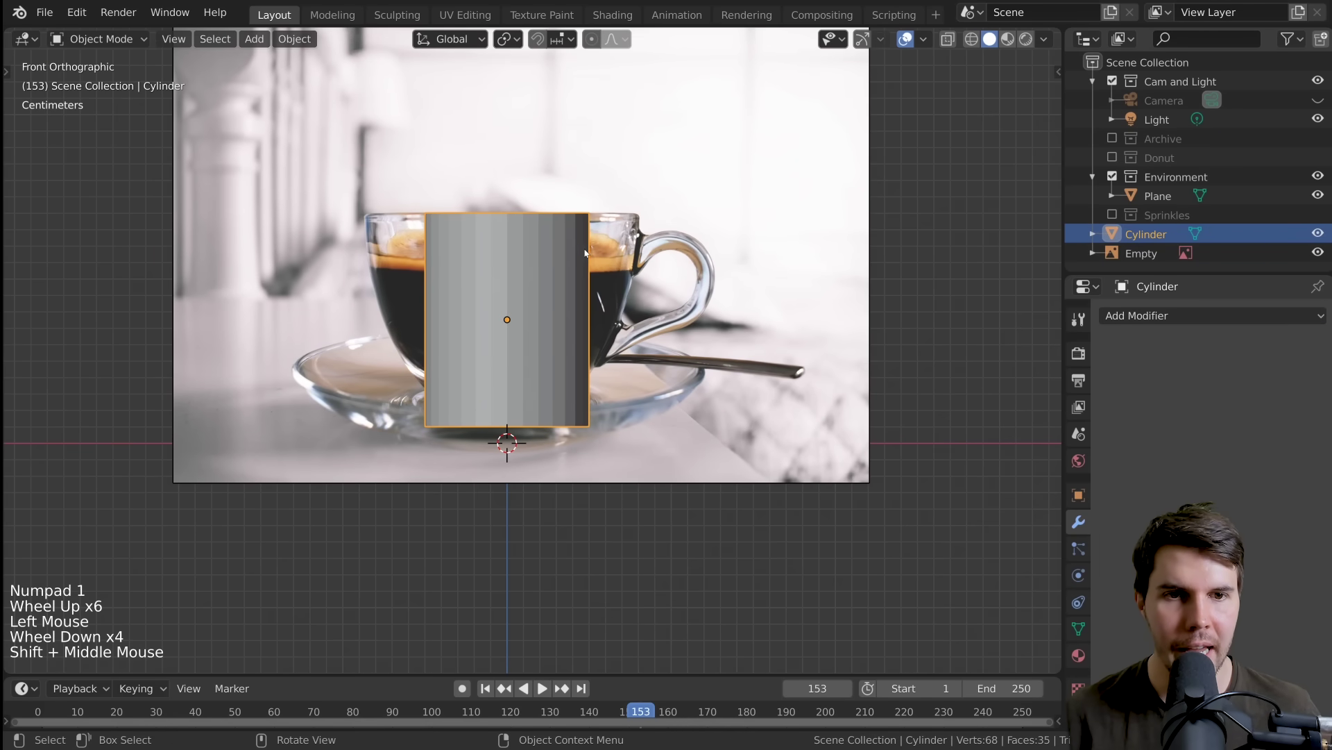
Step: Scale the cylinder to the cup's width and switch the viewport to wireframe shading
{"action": "scroll", "scroll_direction": "up", "scroll_amount": 3}
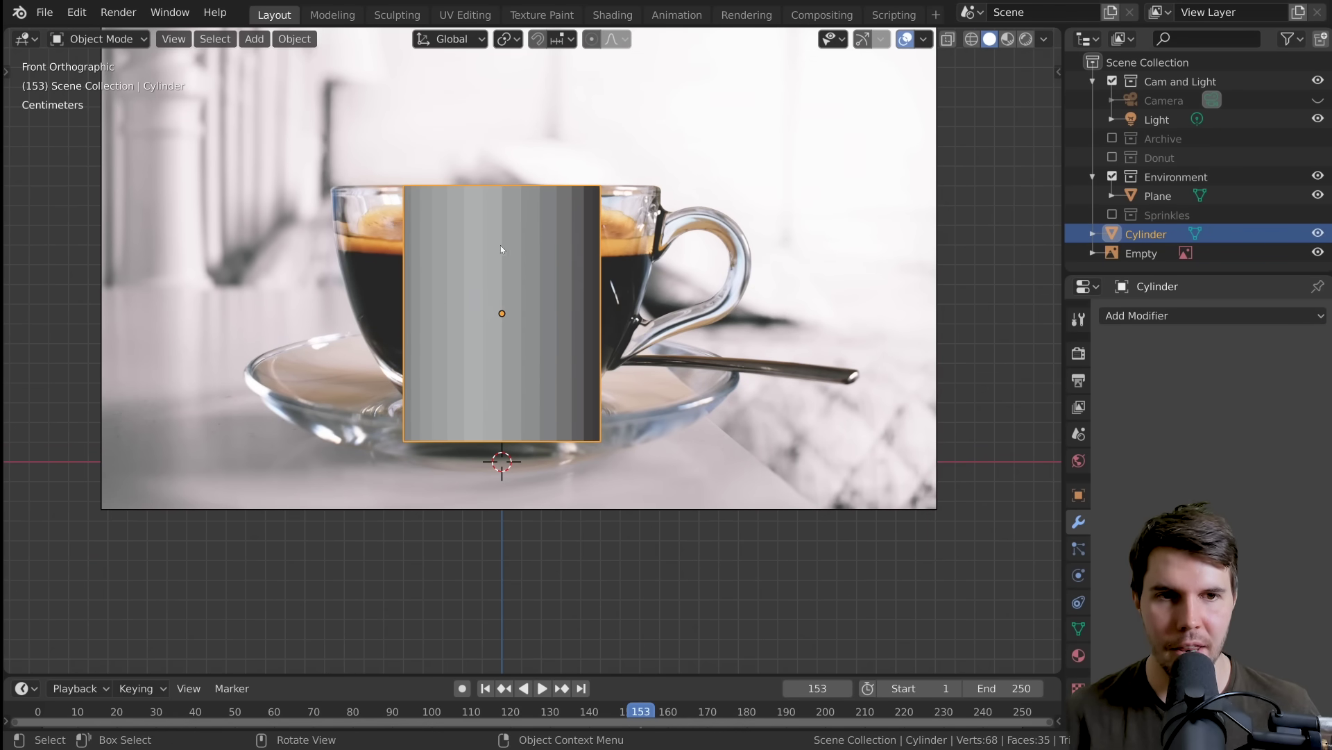
{"action": "key", "text": "s"}
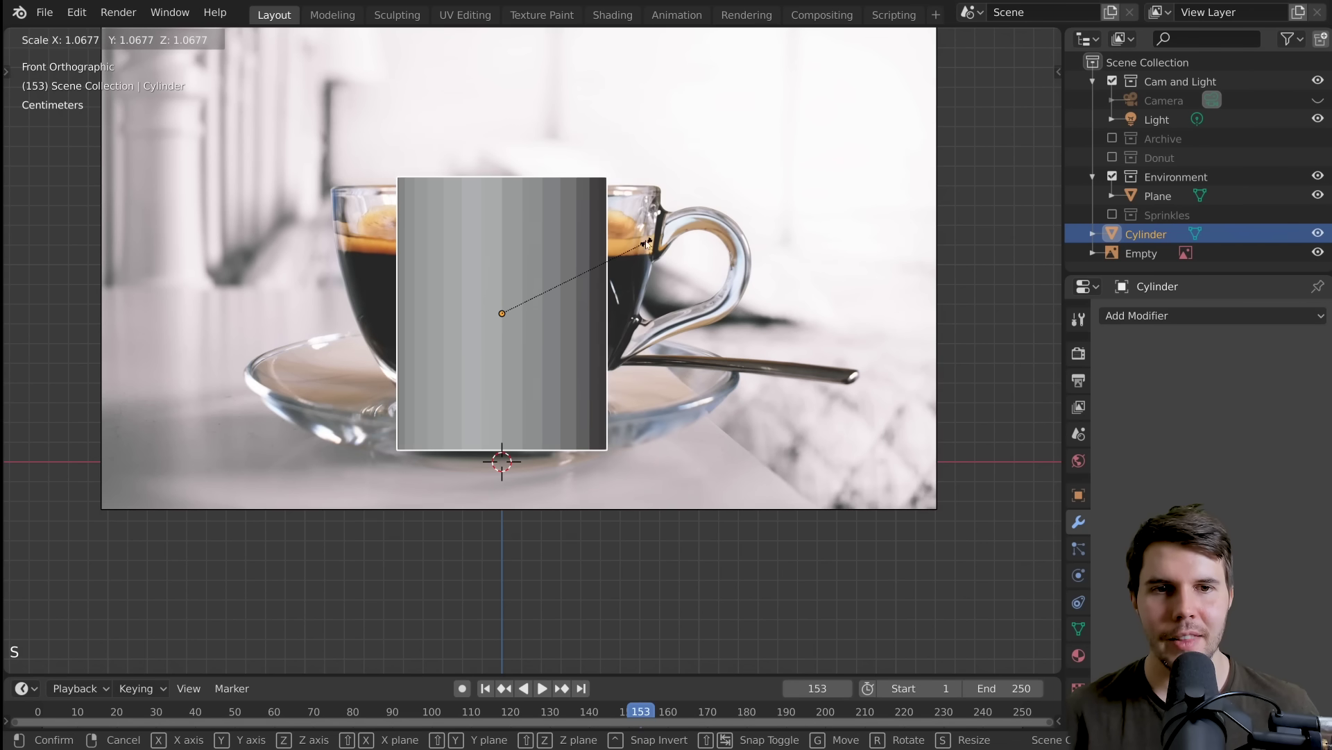
{"action": "key", "text": "g"}
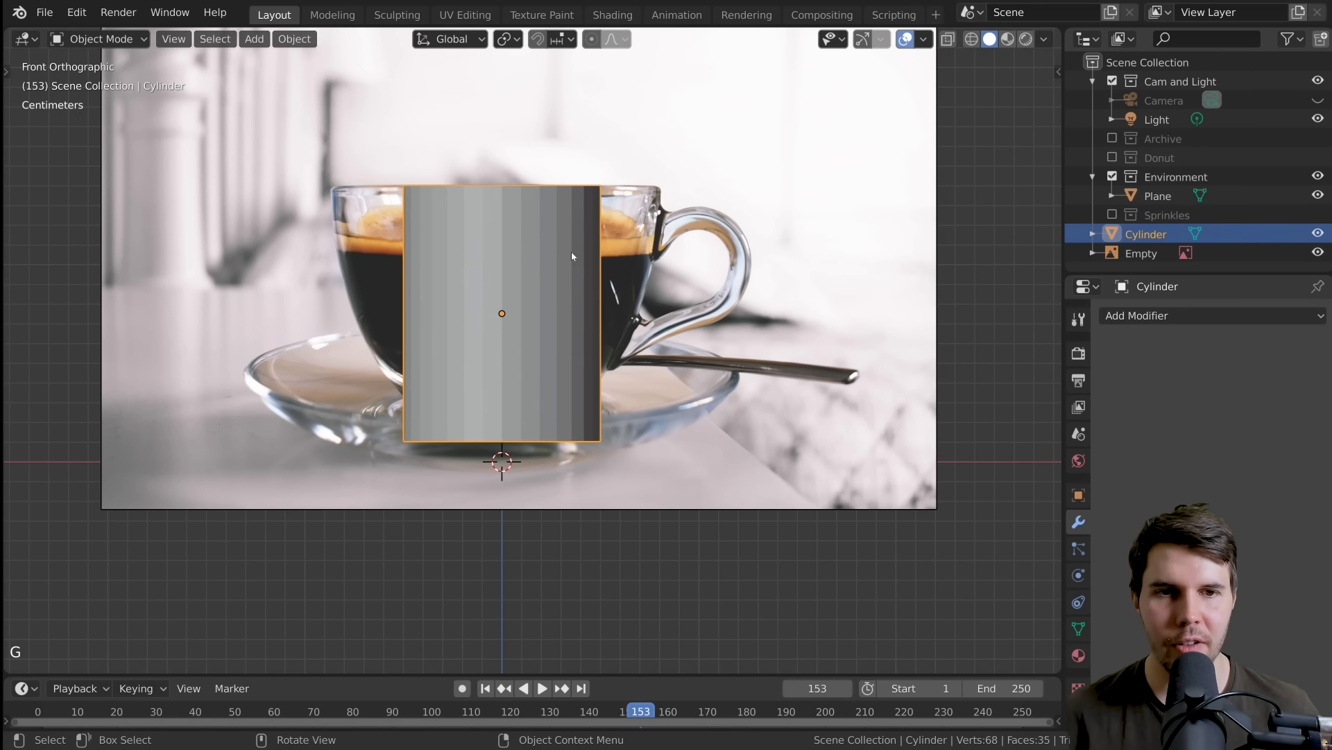
{"action": "key", "text": "s"}
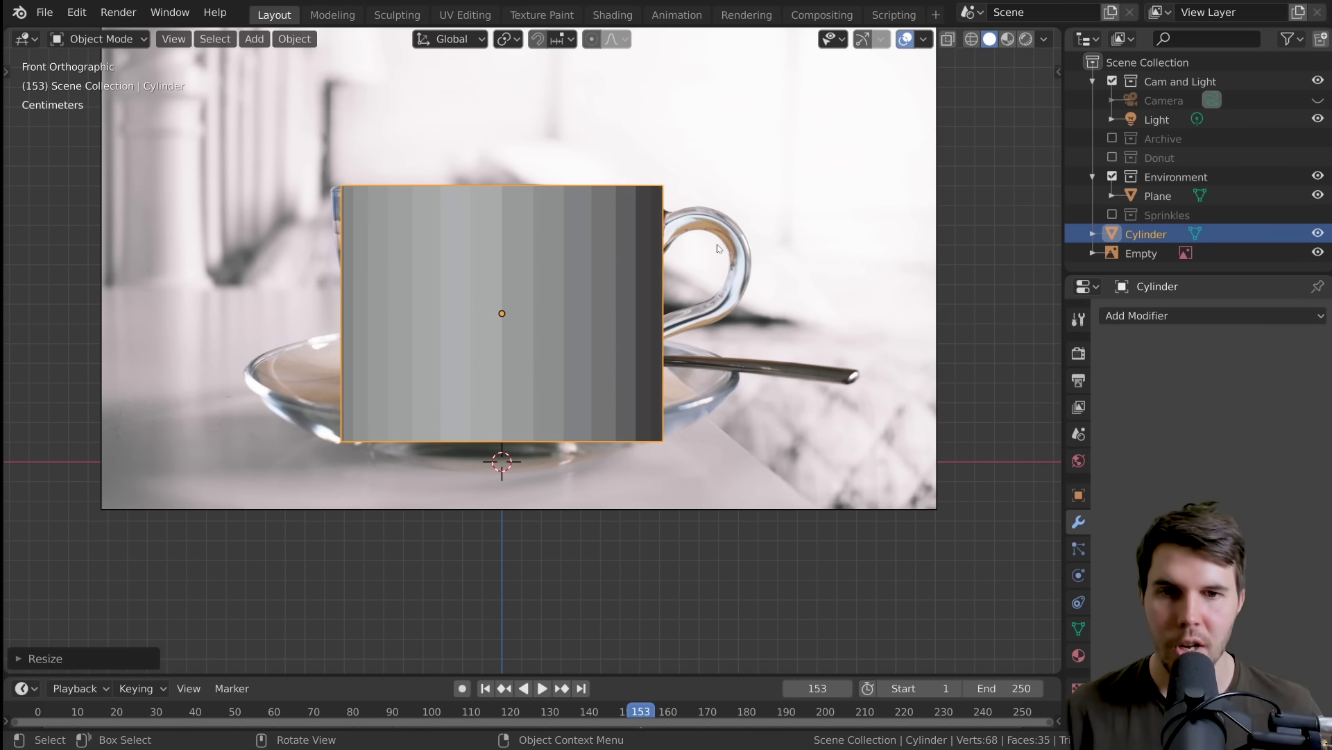
{"action": "key", "text": "z"}
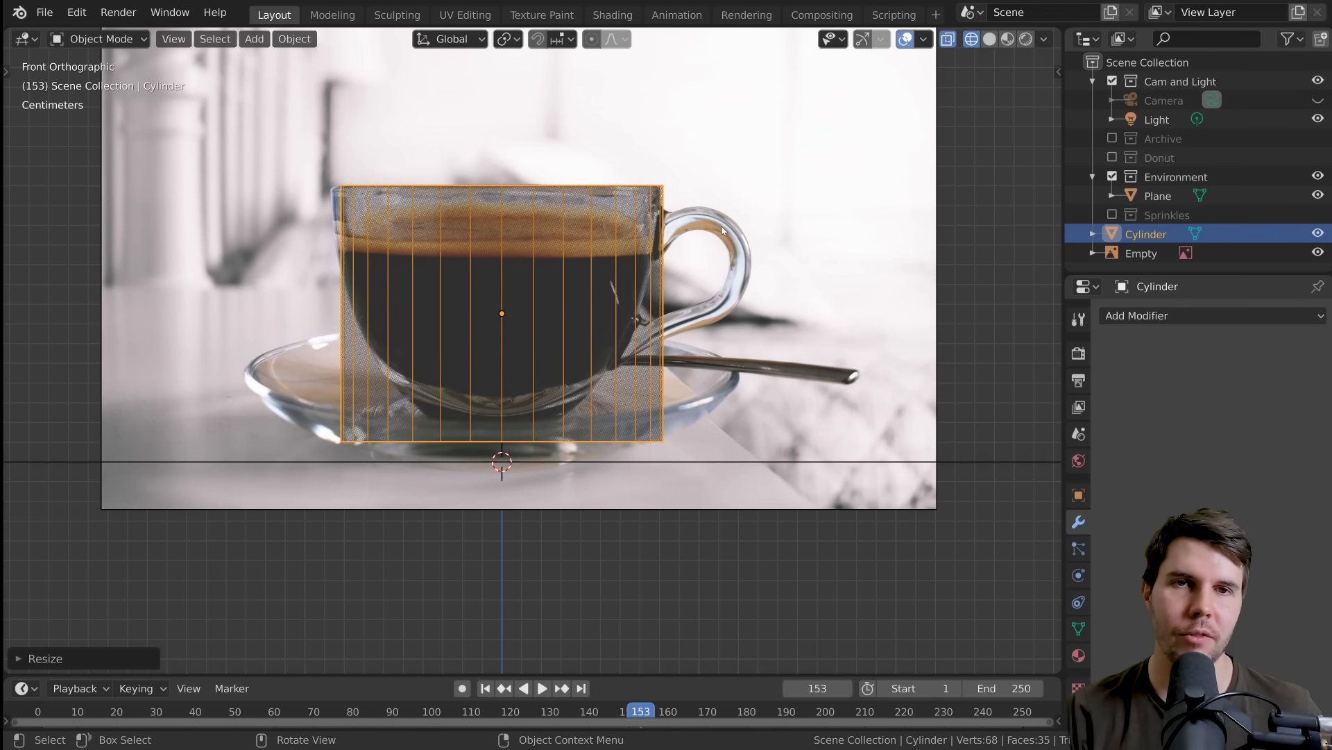
Step: Scale the wireframe cylinder slightly wider on X and Y to match the cup's rim width
{"action": "scroll", "scroll_direction": "up", "scroll_amount": 3}
{"action": "middle_click", "coordinate": [738, 259]}
{"action": "key", "text": "g"}
{"action": "key", "text": "g"}
{"action": "key", "text": "s"}
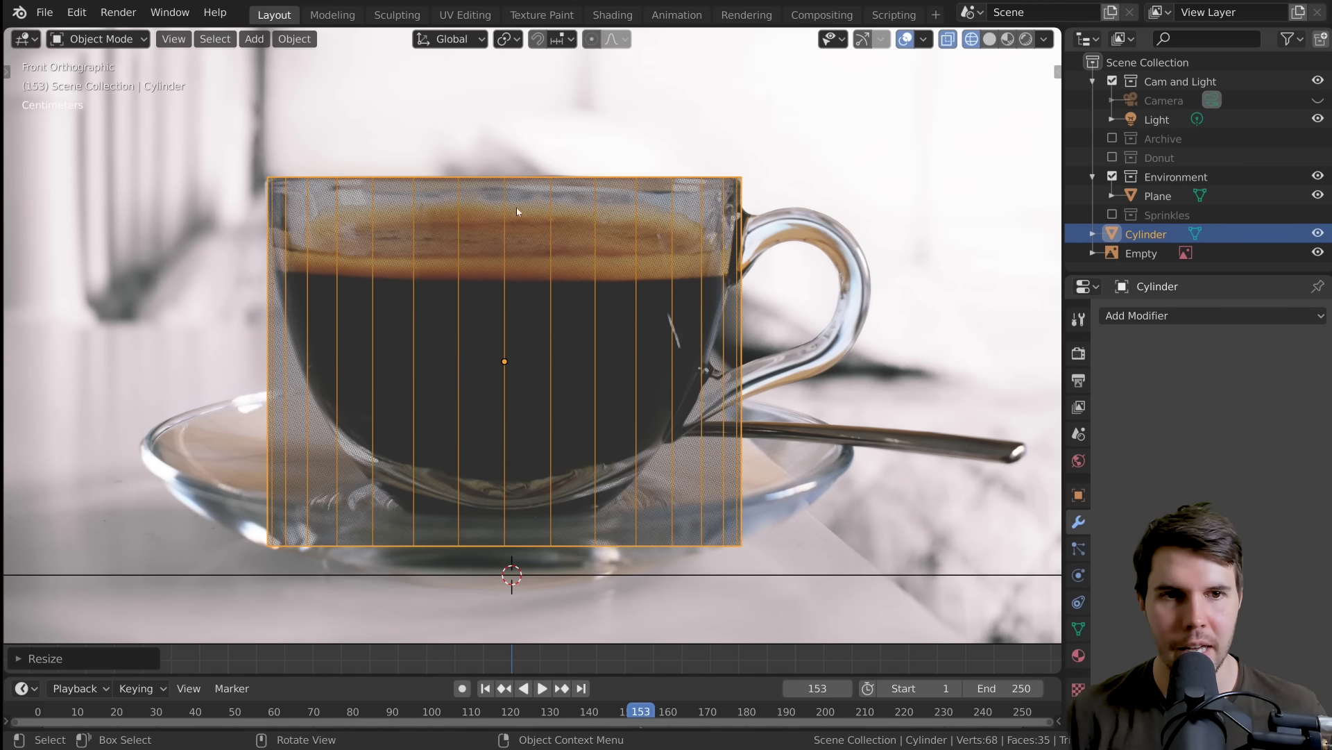
{"action": "key", "text": "g"}
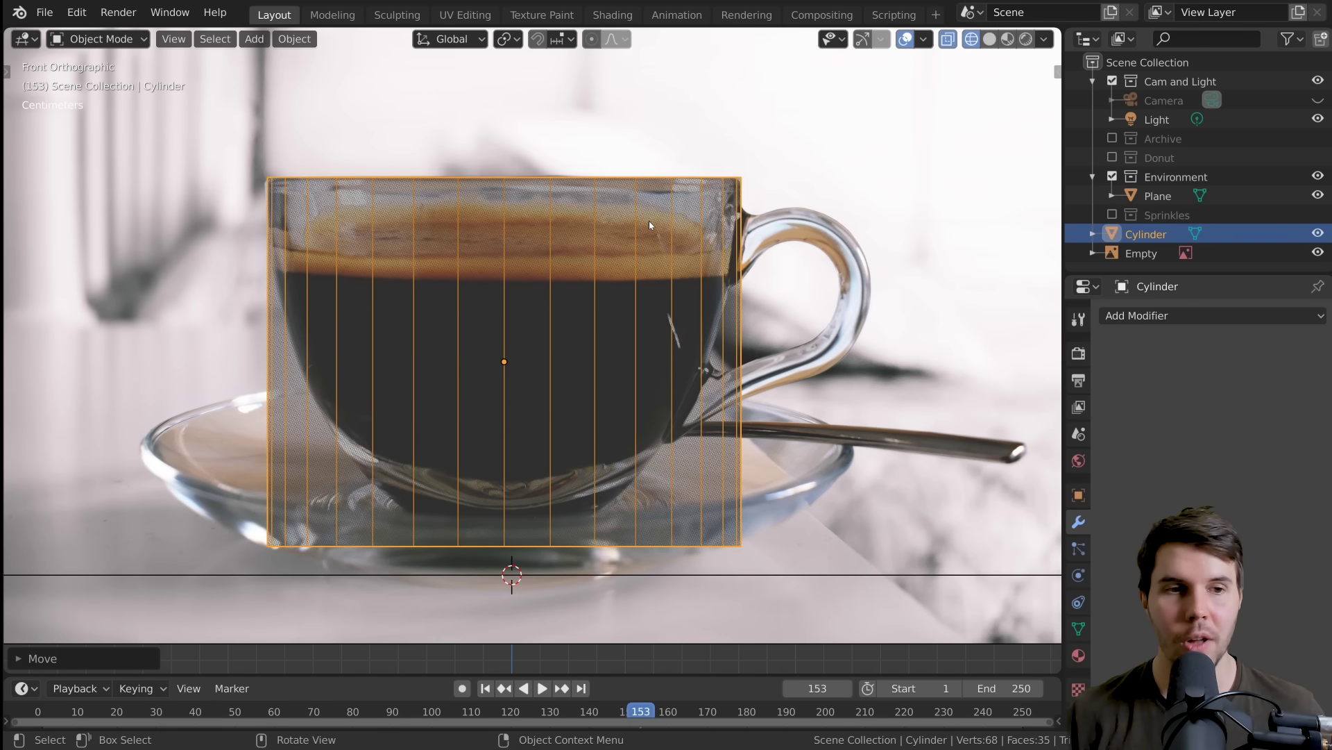
{"action": "scroll", "scroll_direction": "down", "scroll_amount": 3}
{"action": "middle_click", "coordinate": [669, 346]}
{"action": "scroll", "scroll_direction": "up", "scroll_amount": 3}
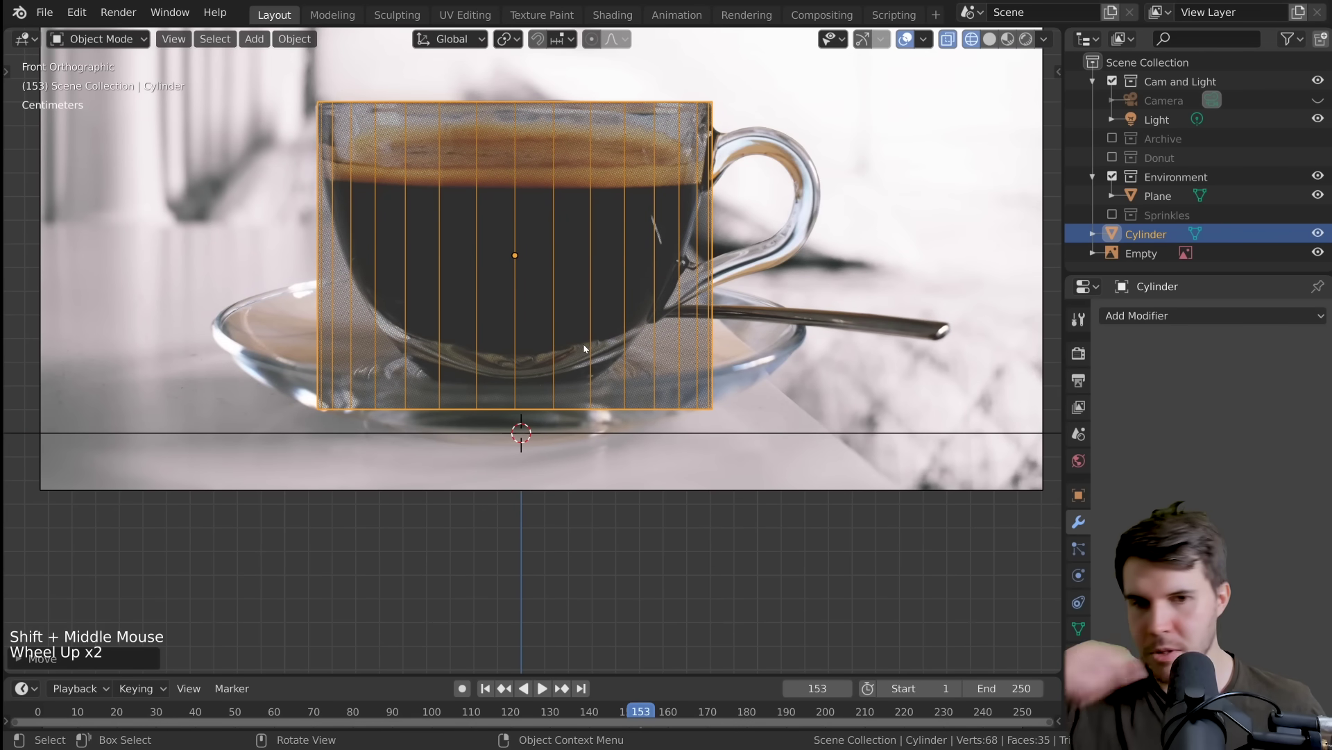
Step: Enter Edit Mode on the cylinder and box-select only its bottom ring of vertices in X-ray
{"action": "scroll", "scroll_direction": "up", "scroll_amount": 3}
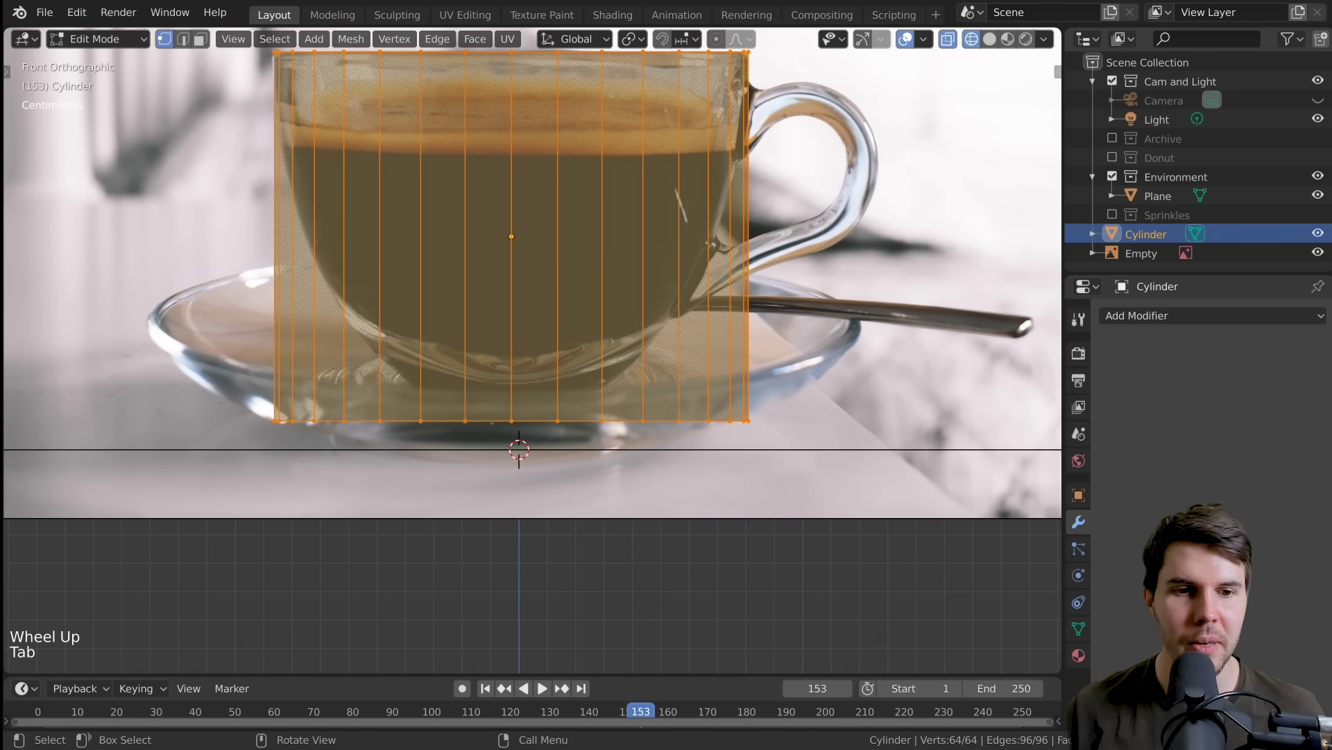
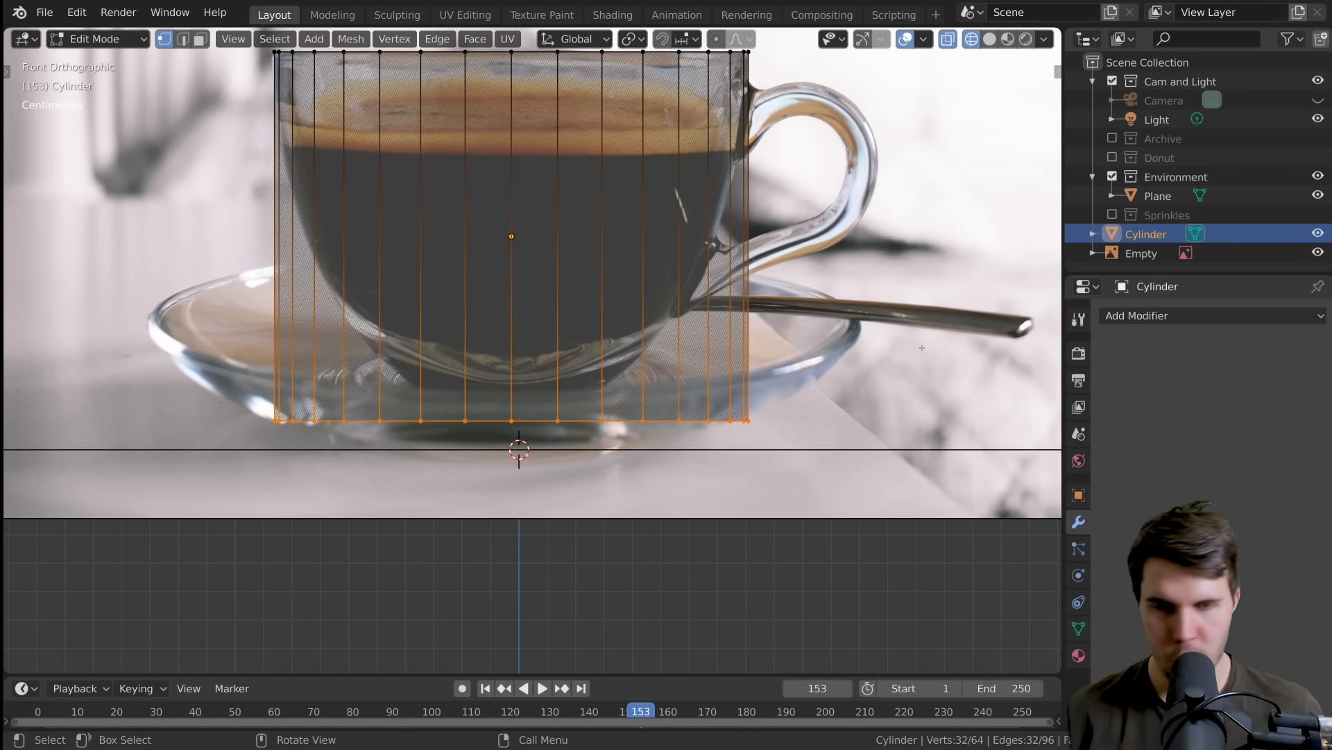
{"action": "left_click", "coordinate": [950, 3]}
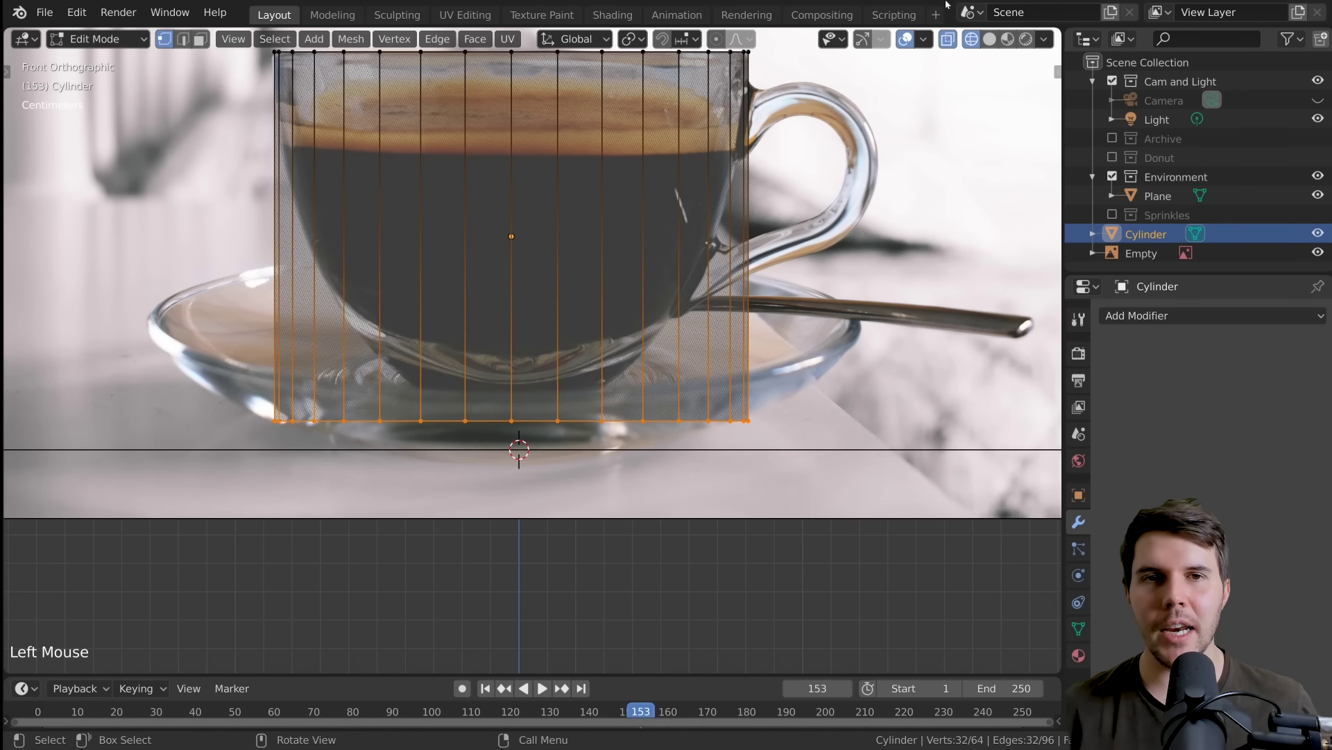
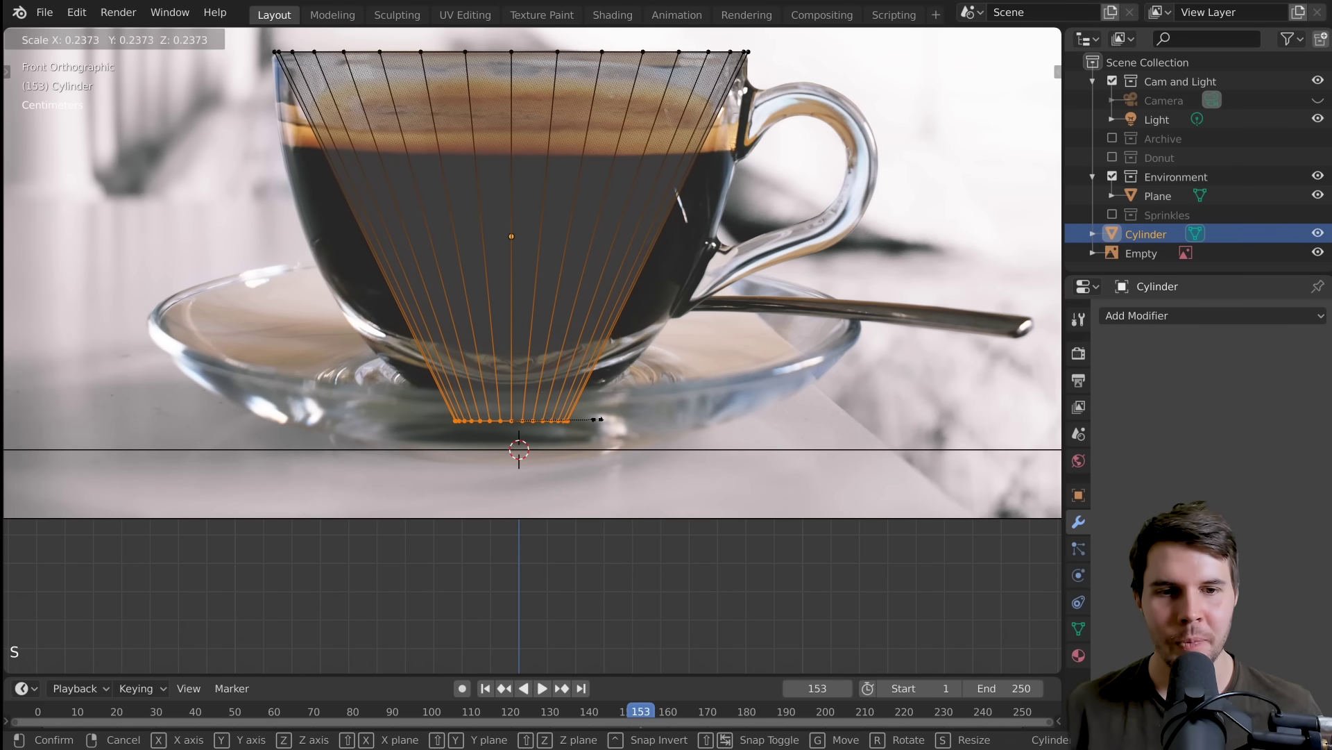
Step: Zoom in and out on the cylinder's bottom ring while tapering it to about 0.24
{"action": "scroll", "scroll_direction": "down", "scroll_amount": 3}
{"action": "scroll", "scroll_direction": "up", "scroll_amount": 3}
{"action": "scroll", "scroll_direction": "down", "scroll_amount": 3}
{"action": "scroll", "scroll_direction": "down", "scroll_amount": 3}
{"action": "scroll", "scroll_direction": "up", "scroll_amount": 3}
{"action": "scroll", "scroll_direction": "down", "scroll_amount": 3}
{"action": "scroll", "scroll_direction": "up", "scroll_amount": 3}
{"action": "scroll", "scroll_direction": "down", "scroll_amount": 3}
{"action": "scroll", "scroll_direction": "up", "scroll_amount": 3}
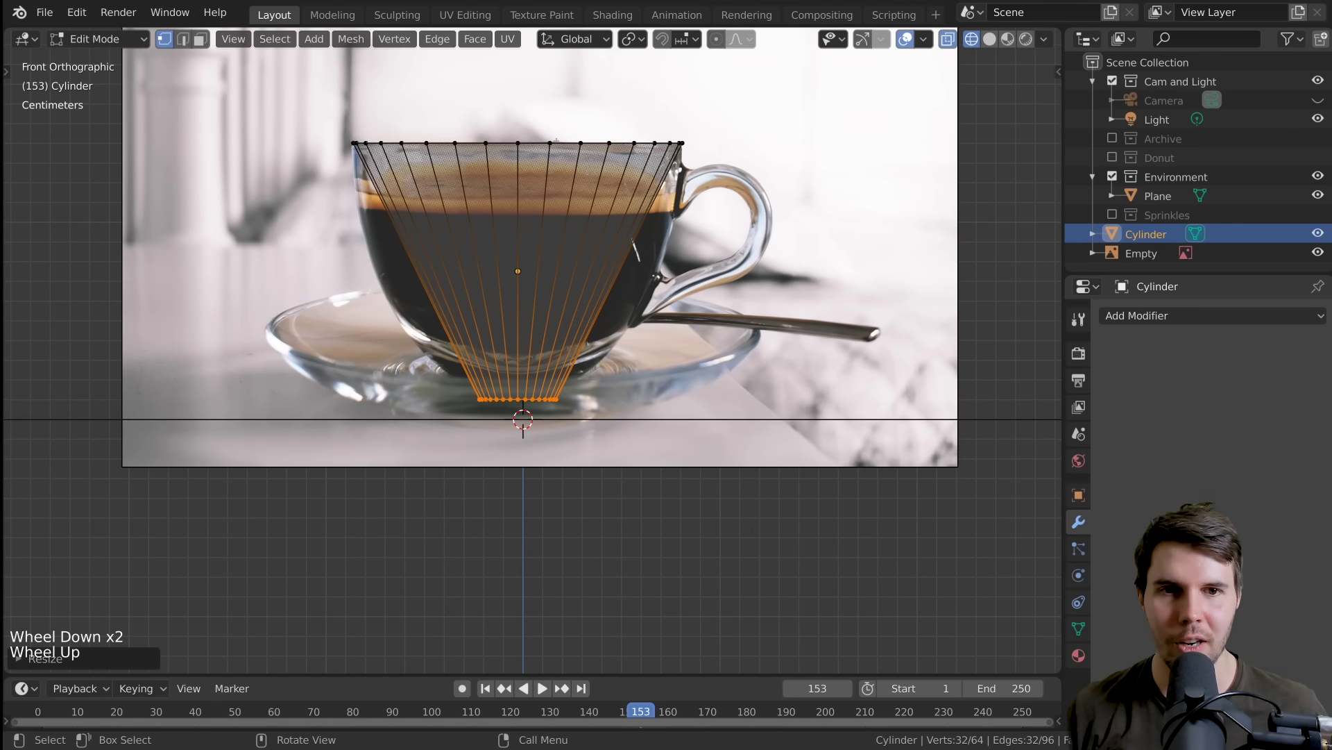
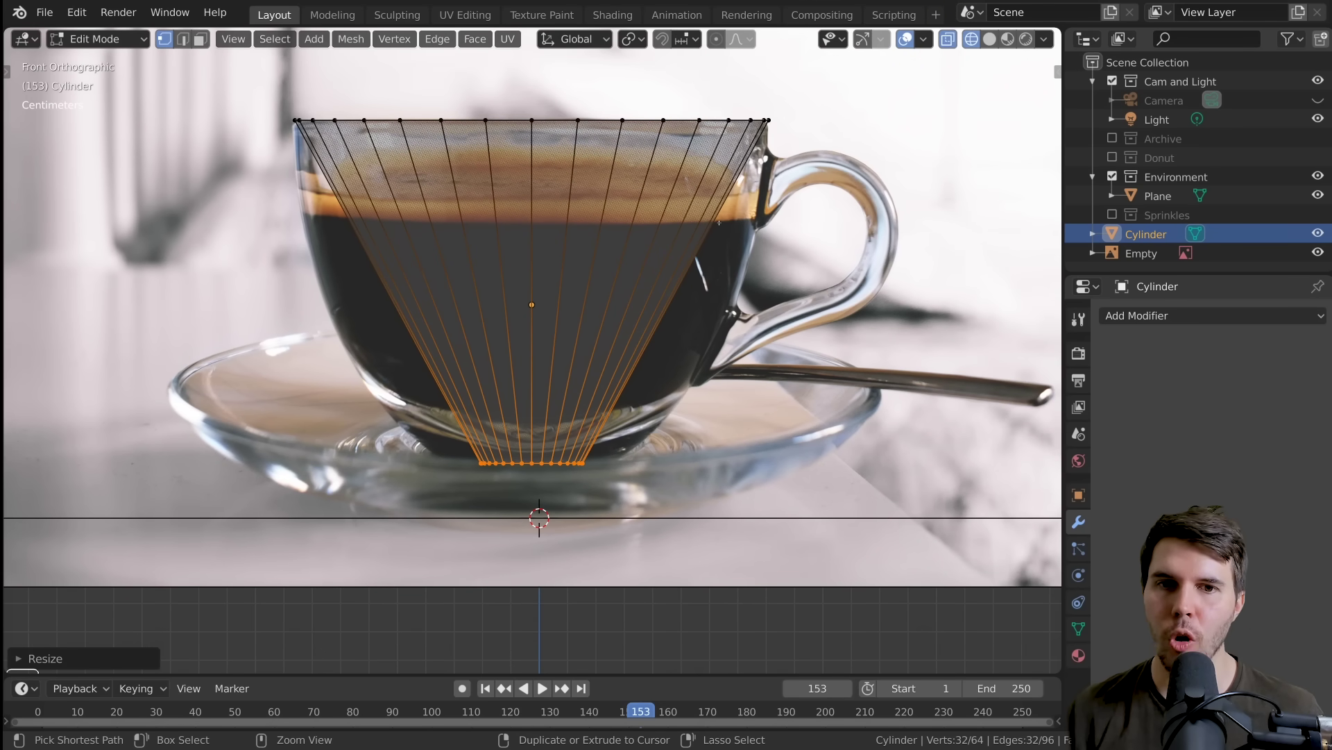
Step: Insert edge loops at the coffee line and lower body, scaling each to the cup's side
{"action": "key", "text": "ctrl+r"}
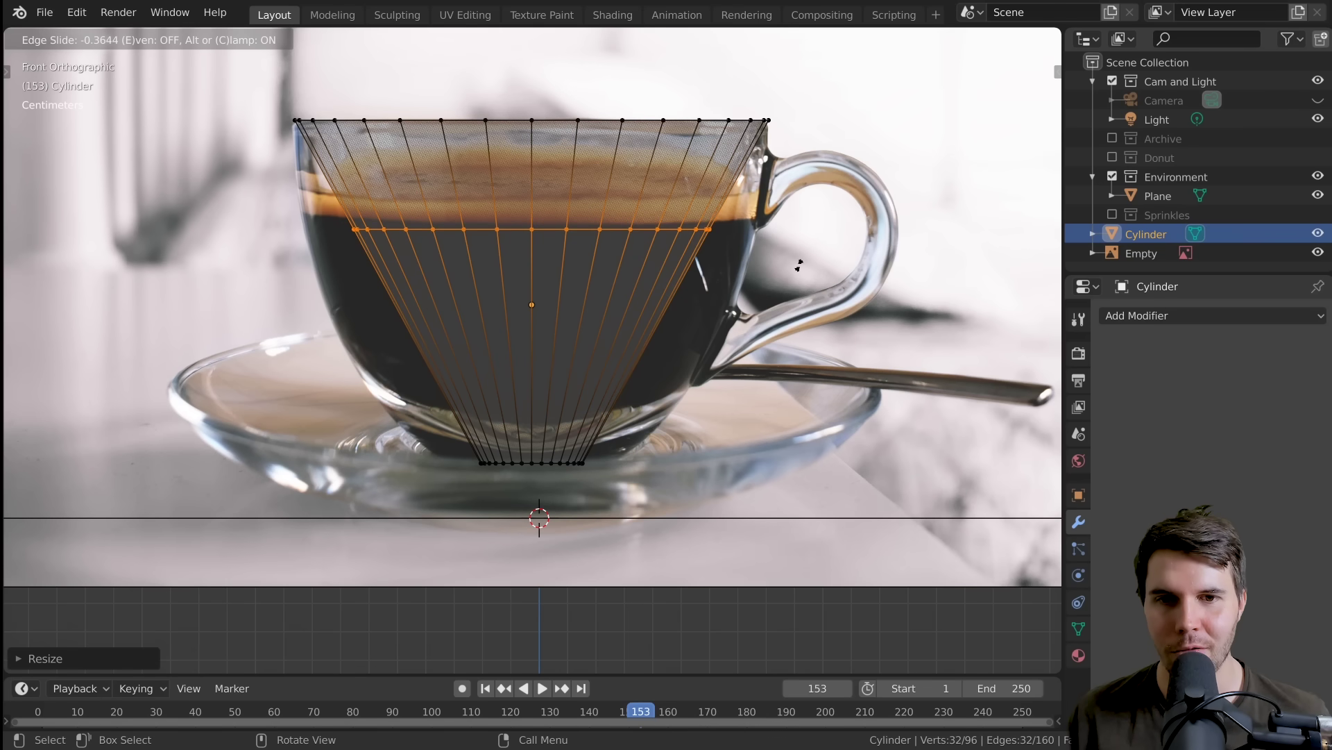
{"action": "key", "text": "s"}
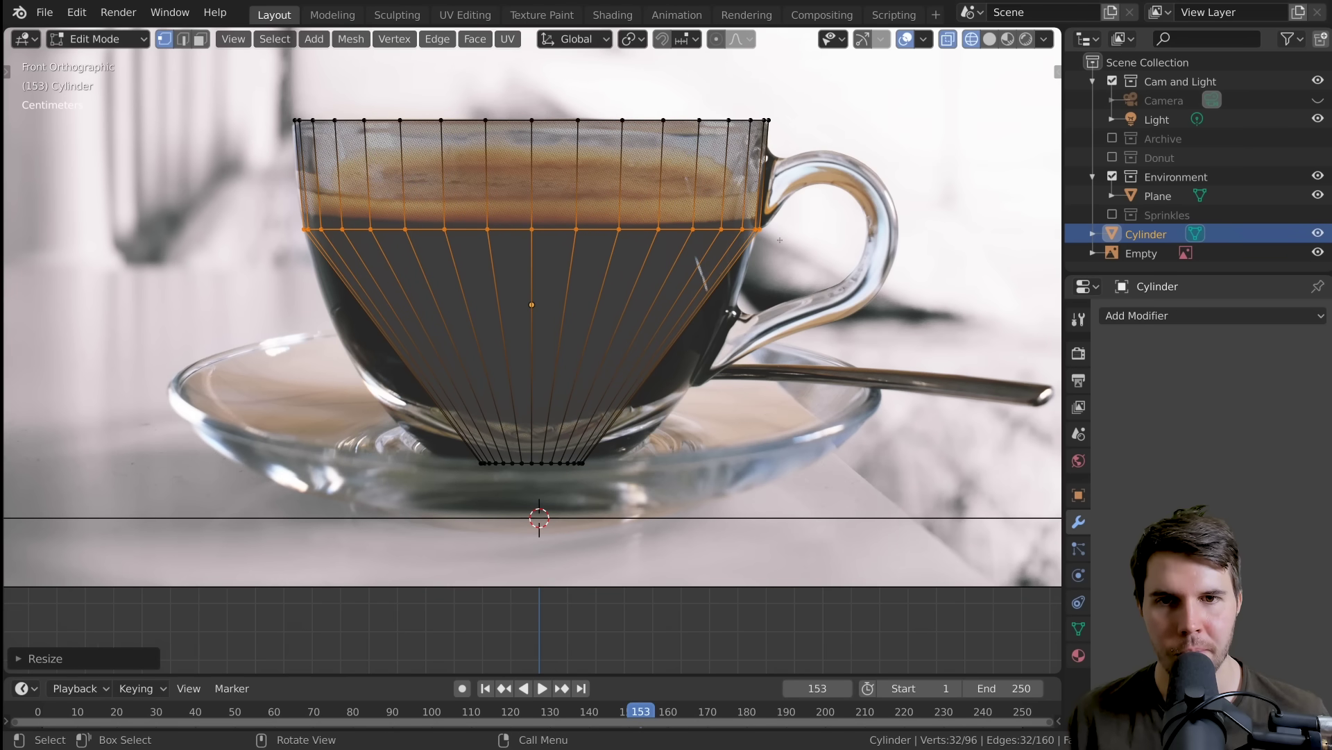
{"action": "key", "text": "ctrl+r"}
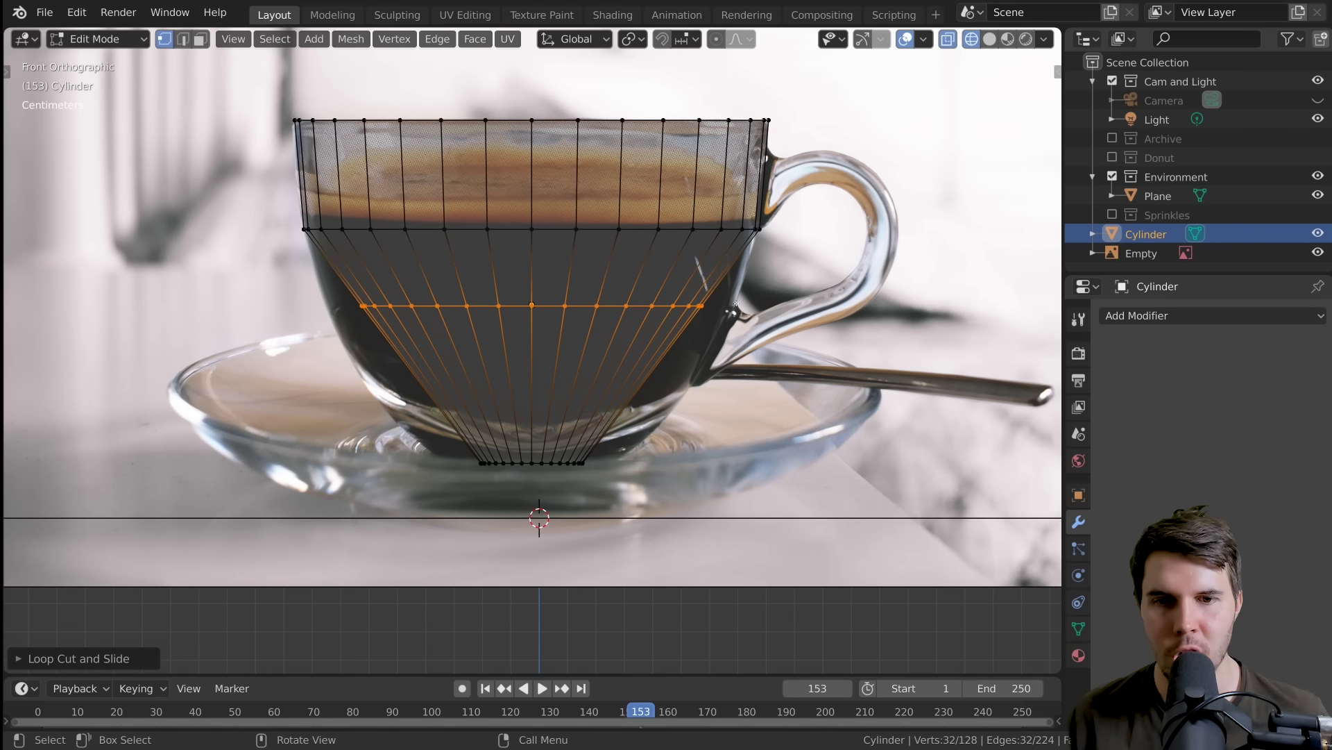
{"action": "key", "text": "s"}
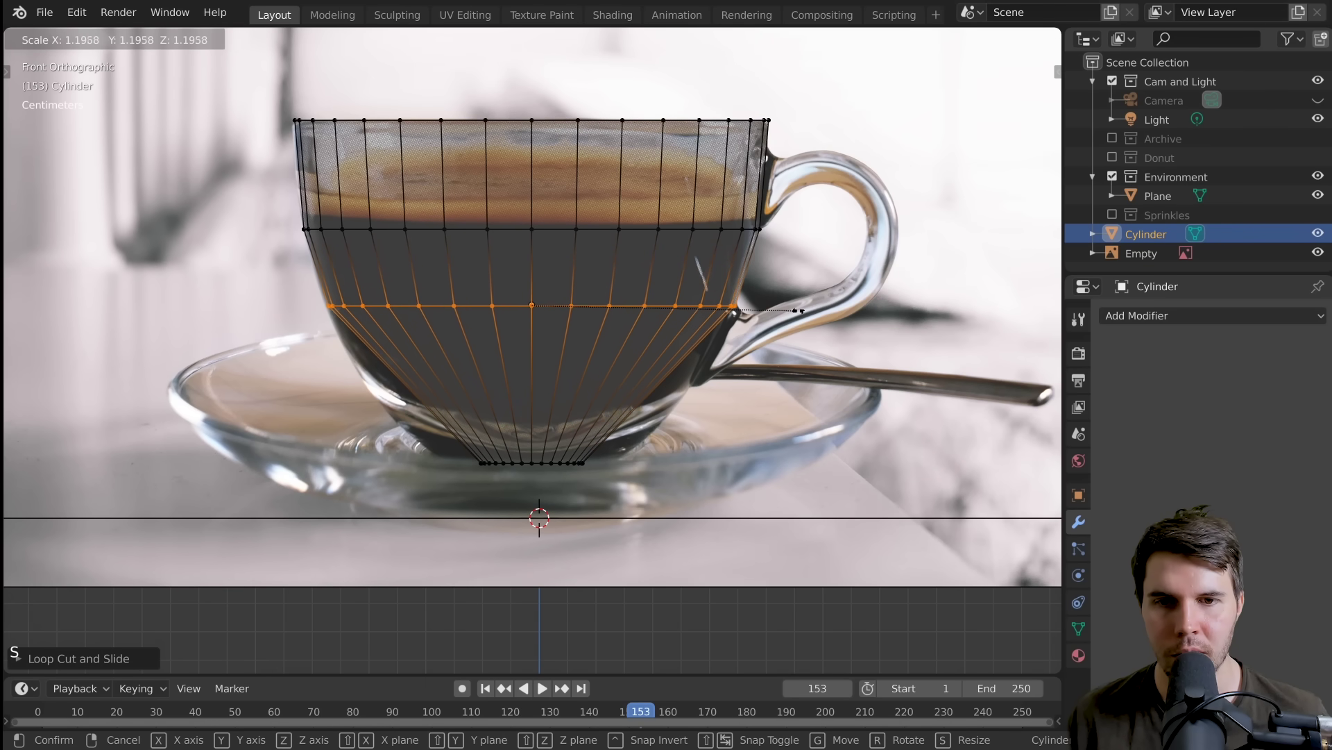
{"action": "key", "text": "ctrl+r"}
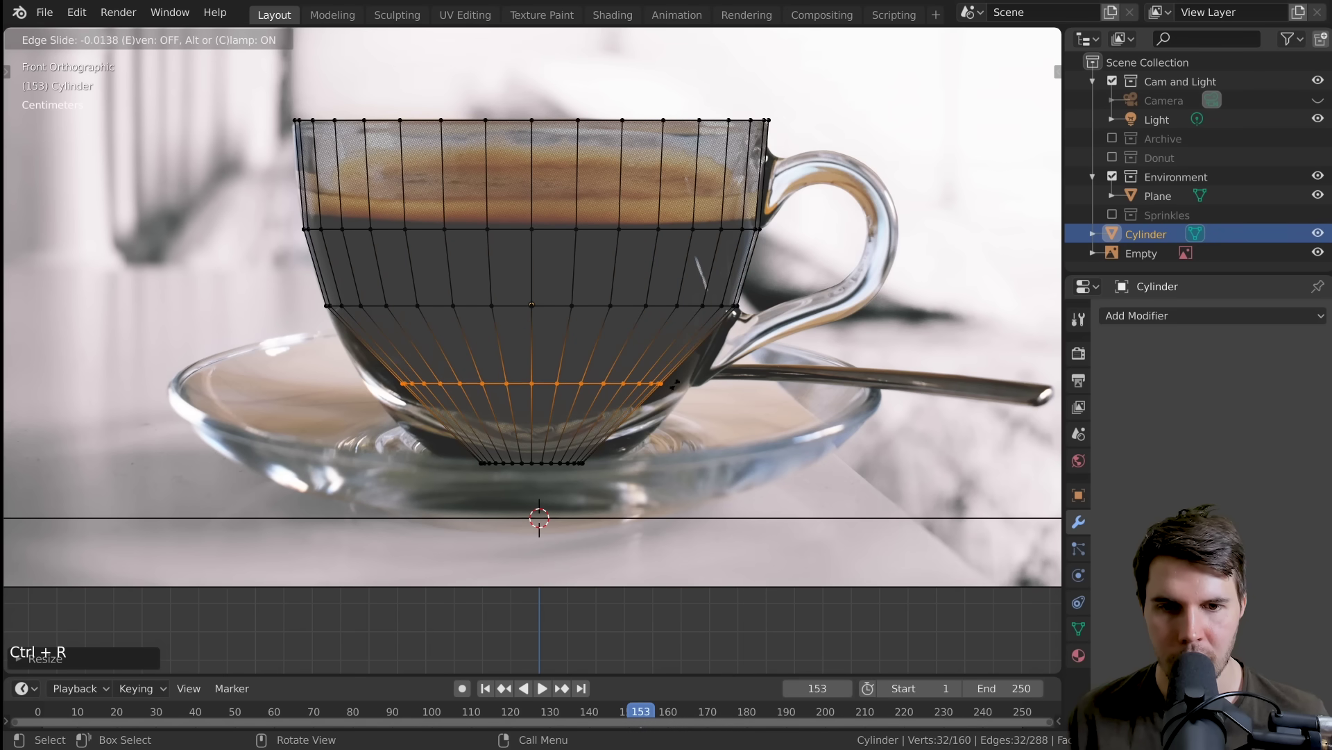
{"action": "key", "text": "s"}
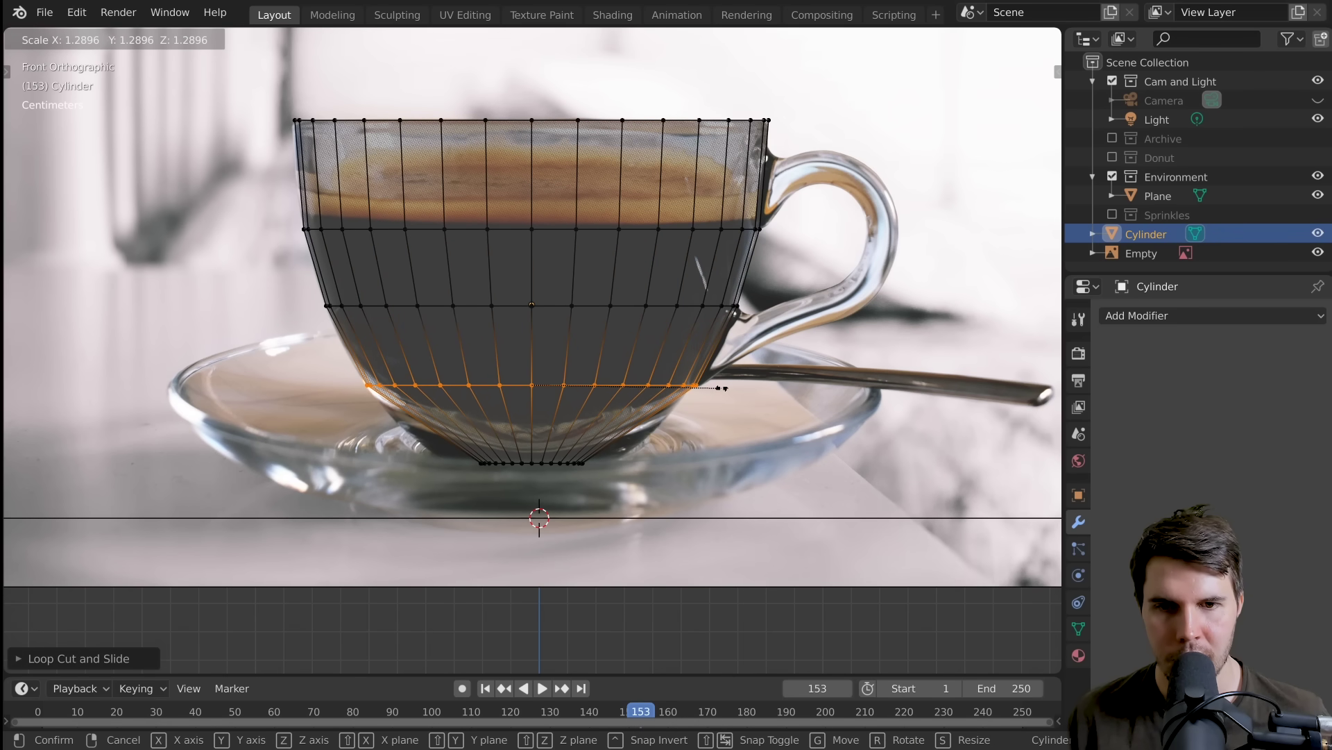
Step: Add loops near the rim and base and widen them to the curved outline
{"action": "scroll", "scroll_direction": "down", "scroll_amount": 3}
{"action": "scroll", "scroll_direction": "up", "scroll_amount": 3}
{"action": "key", "text": "ctrl+r"}
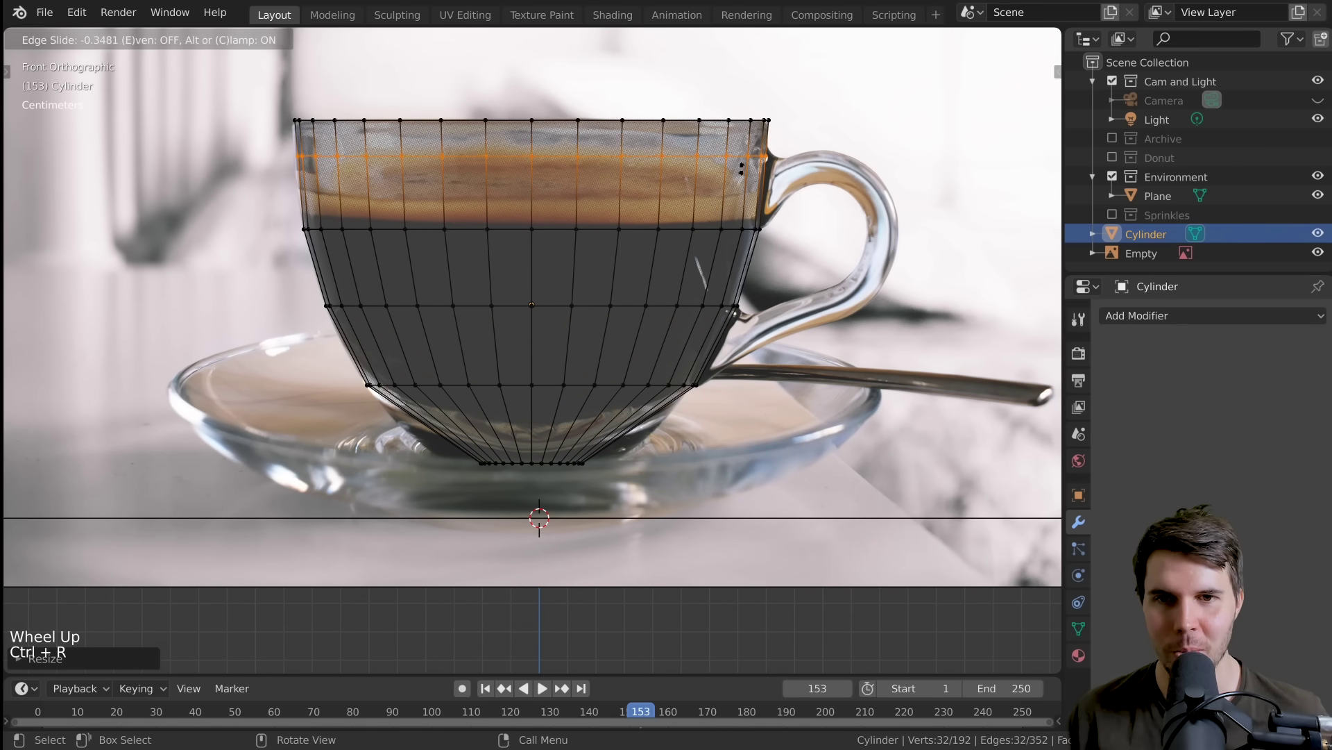
{"action": "key", "text": "s"}
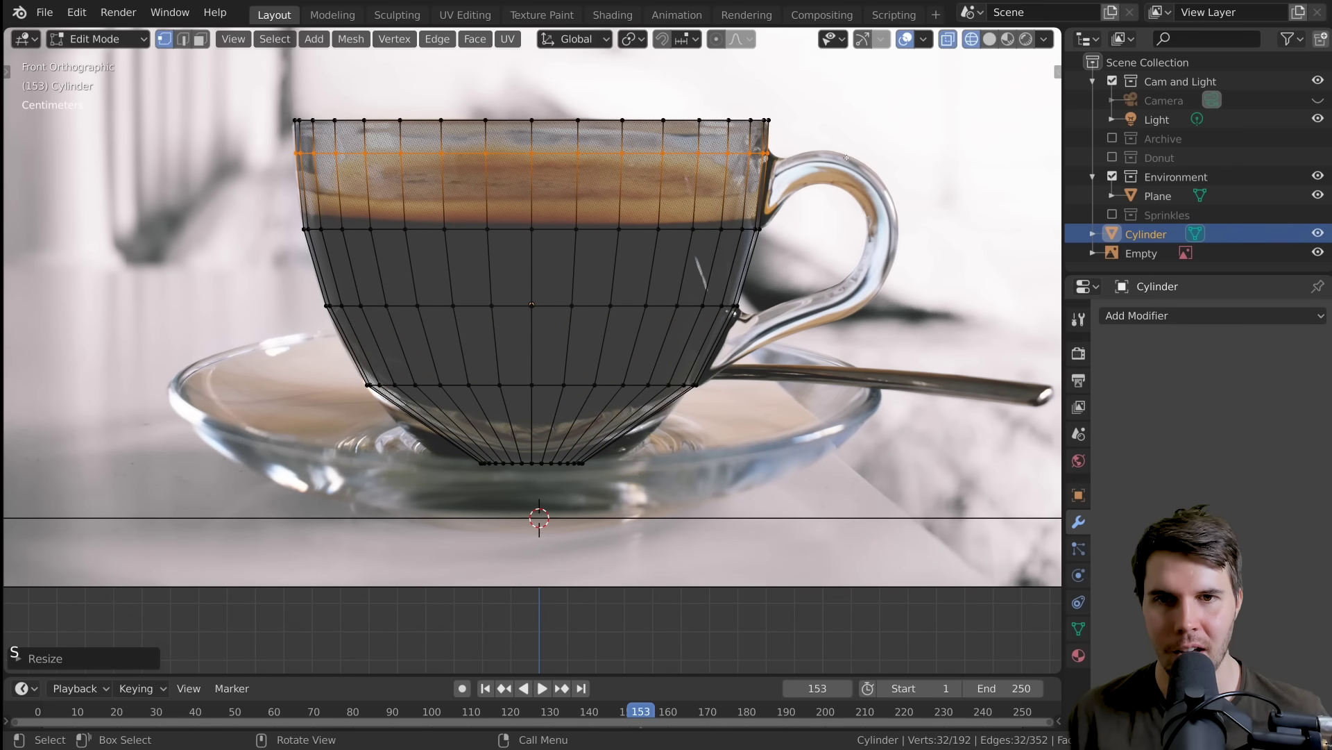
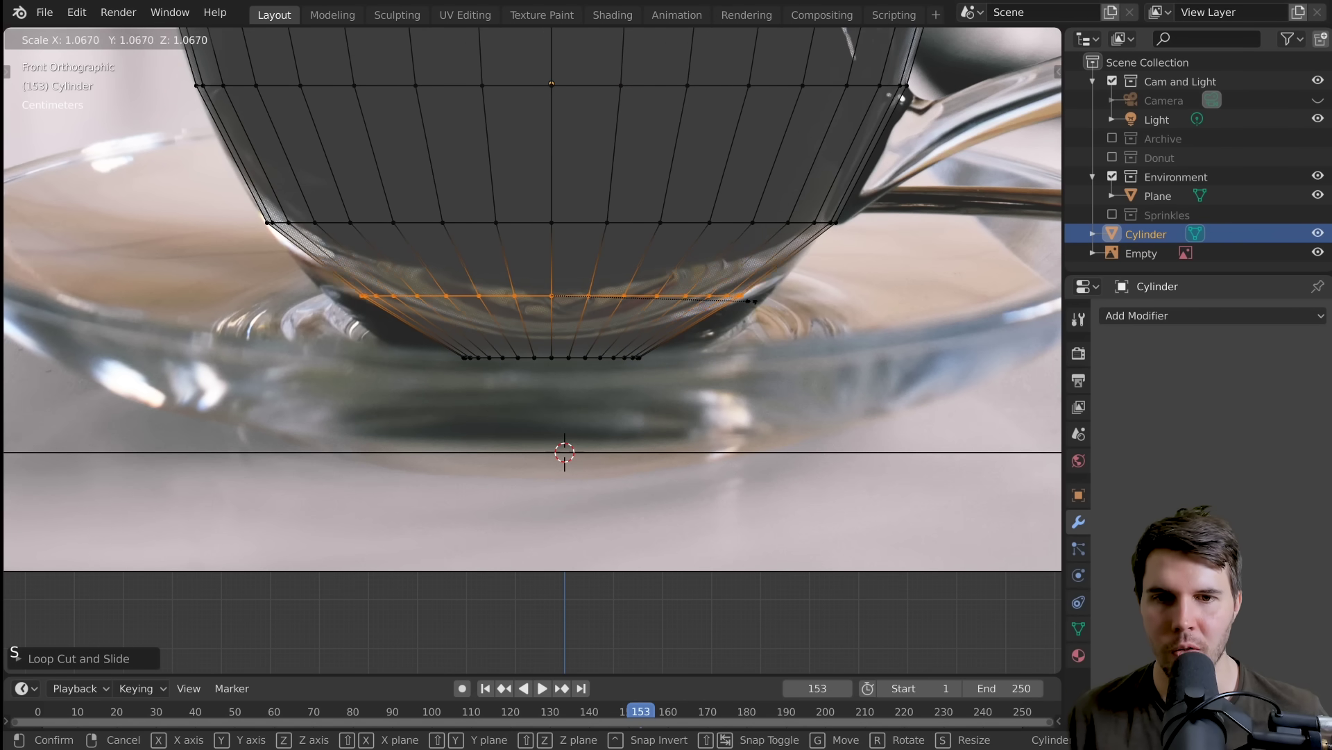
{"action": "key", "text": "s"}
{"action": "key", "text": "g"}
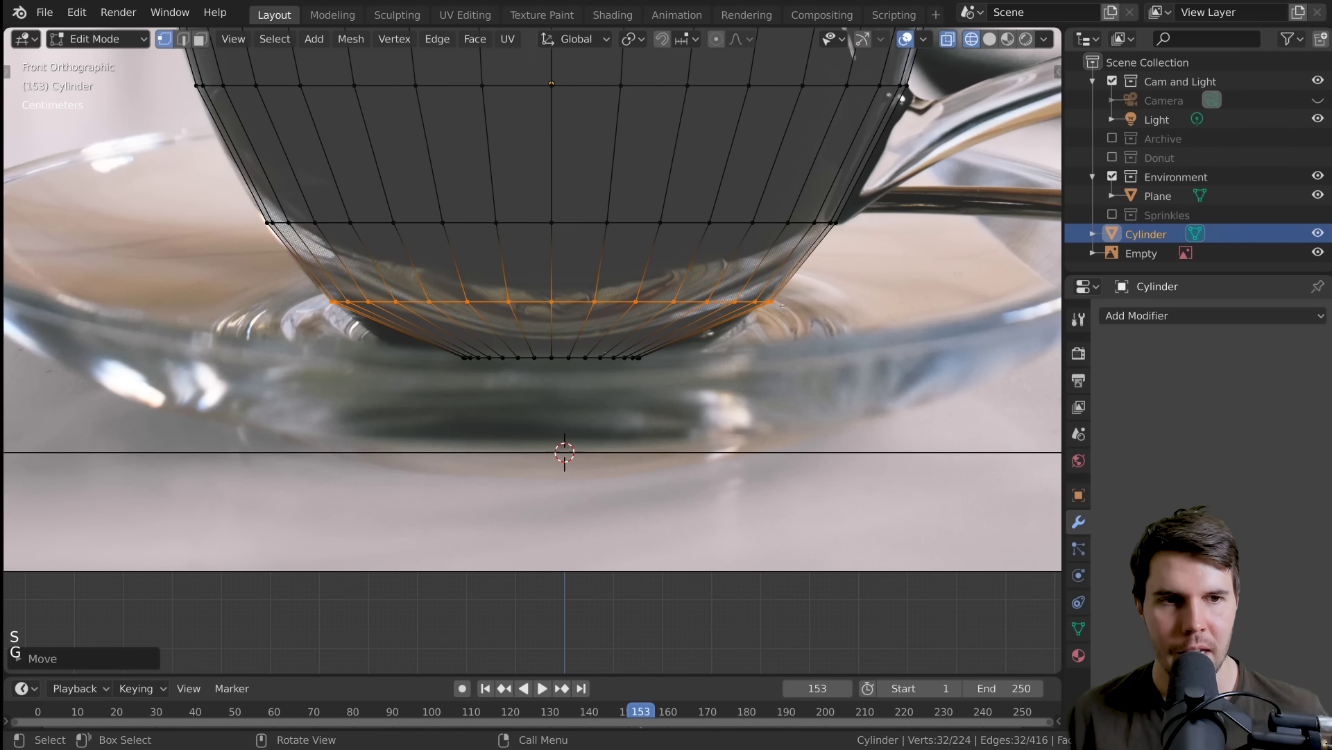
Step: Return to Object Mode and orbit around the shaped cup body
{"action": "scroll", "scroll_direction": "down", "scroll_amount": 3}
{"action": "key", "text": "Tab"}
{"action": "scroll", "scroll_direction": "down", "scroll_amount": 3}
{"action": "middle_click", "coordinate": [547, 305]}
Step: Switch the viewport to Solid shading to see the cup as grey geometry
{"action": "key", "text": "z"}
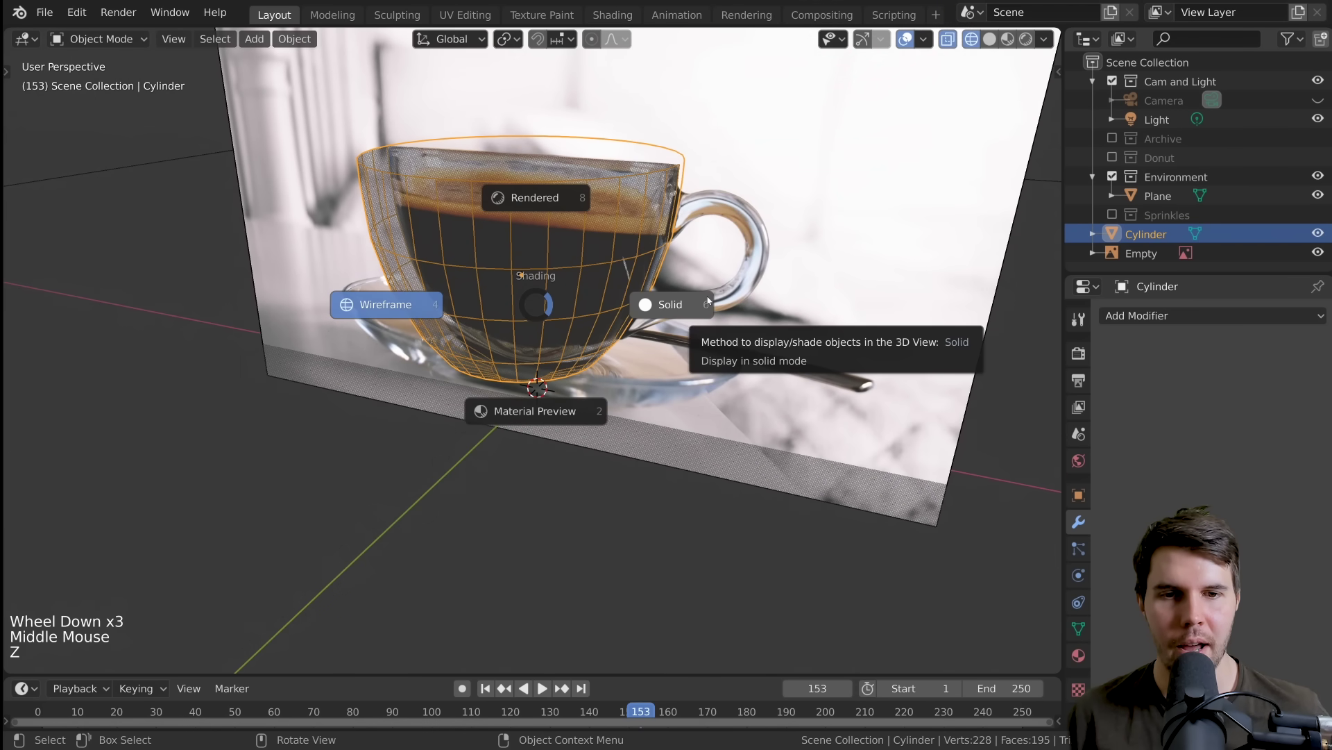
{"action": "middle_click", "coordinate": [688, 306]}
{"action": "scroll", "scroll_direction": "down", "scroll_amount": 3}
{"action": "middle_click", "coordinate": [551, 243]}
{"action": "scroll", "scroll_direction": "up", "scroll_amount": 3}
{"action": "middle_click", "coordinate": [625, 263]}
{"action": "scroll", "scroll_direction": "up", "scroll_amount": 3}
Step: Orbit around the solid cup body to inspect its shape over the reference
{"action": "middle_click", "coordinate": [567, 305]}
{"action": "middle_click", "coordinate": [571, 326]}
{"action": "middle_click", "coordinate": [616, 307]}
{"action": "scroll", "scroll_direction": "up", "scroll_amount": 3}
{"action": "middle_click", "coordinate": [501, 263]}
{"action": "middle_click", "coordinate": [466, 268]}
{"action": "middle_click", "coordinate": [542, 268]}
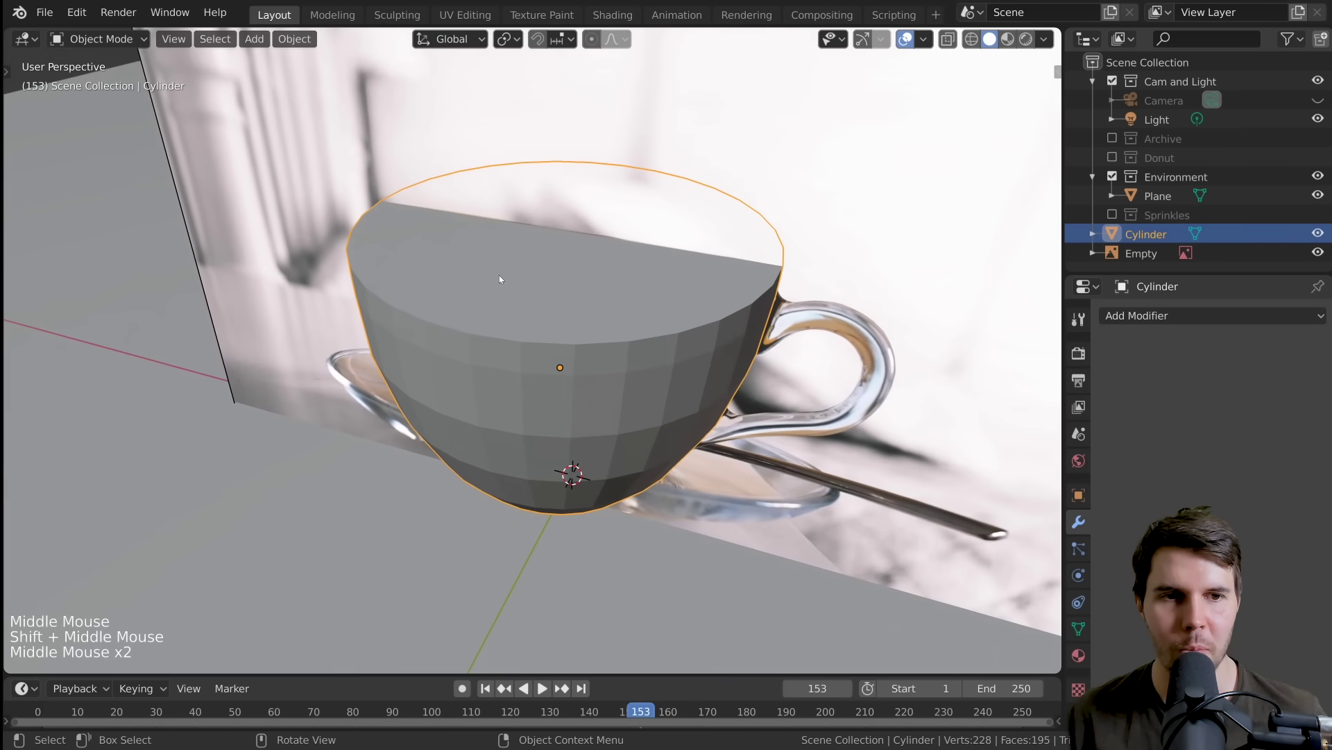
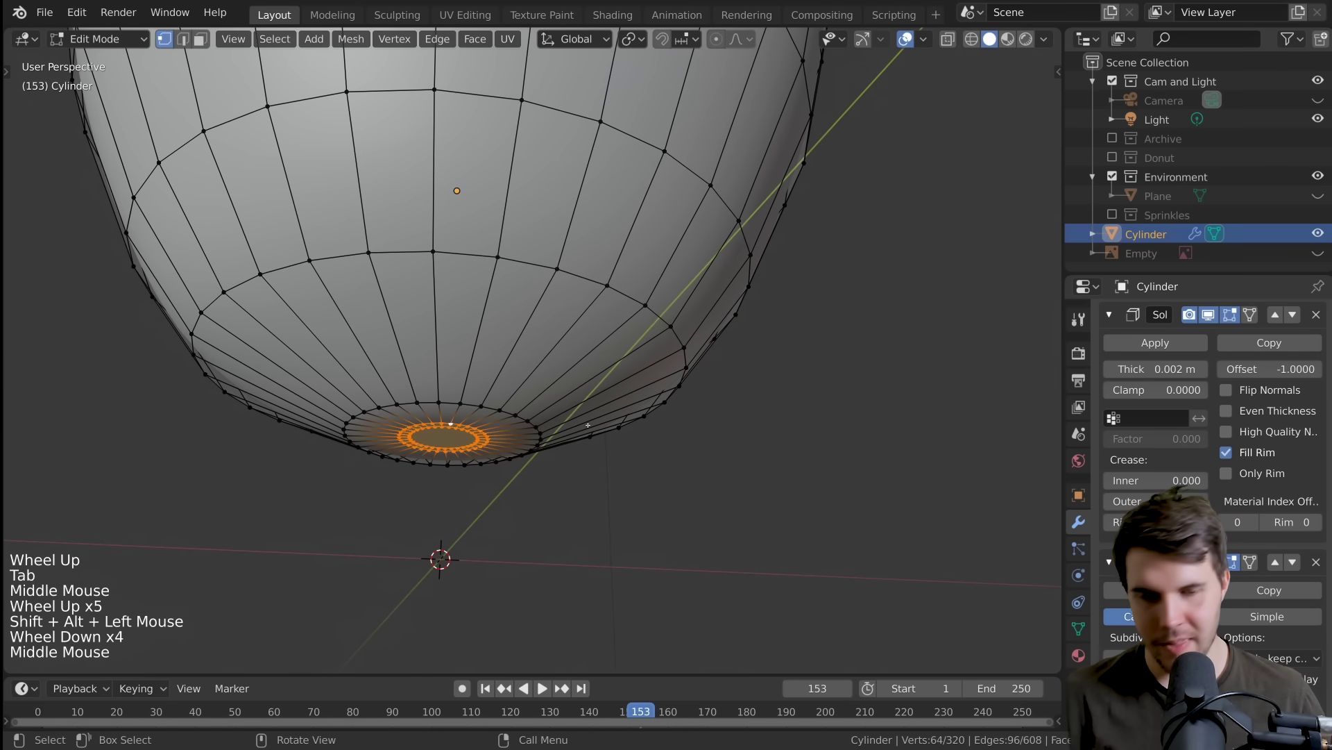
Step: Check the base in Right Orthographic, leave Edit Mode, and unhide Plane and Empty
{"action": "key", "text": "KP_3"}
{"action": "scroll", "scroll_direction": "down", "scroll_amount": 3}
{"action": "key", "text": "Tab"}
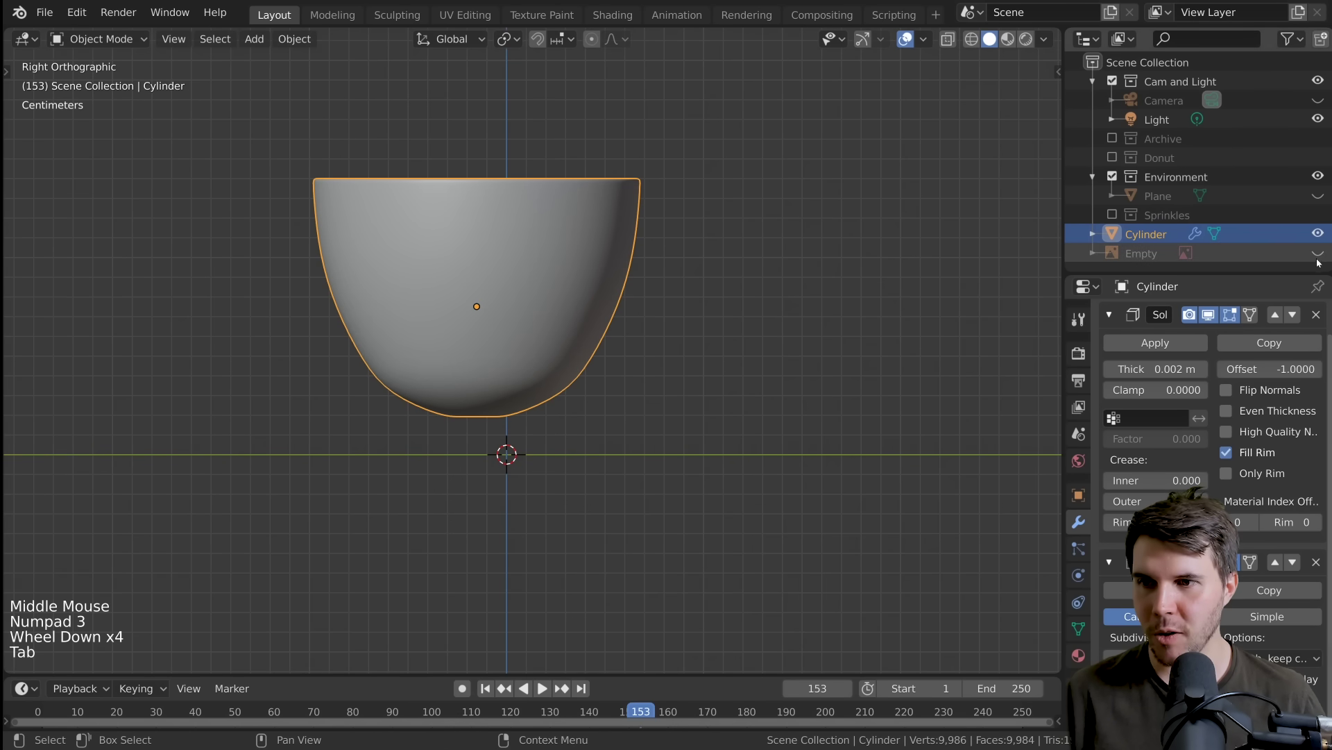
{"action": "left_click", "coordinate": [1321, 255]}
{"action": "left_click", "coordinate": [1322, 198]}
Step: Orbit the view to compare the cup's flatter bottom with the reference
{"action": "middle_click", "coordinate": [619, 179]}
{"action": "scroll", "scroll_direction": "down", "scroll_amount": 3}
{"action": "middle_click", "coordinate": [602, 362]}
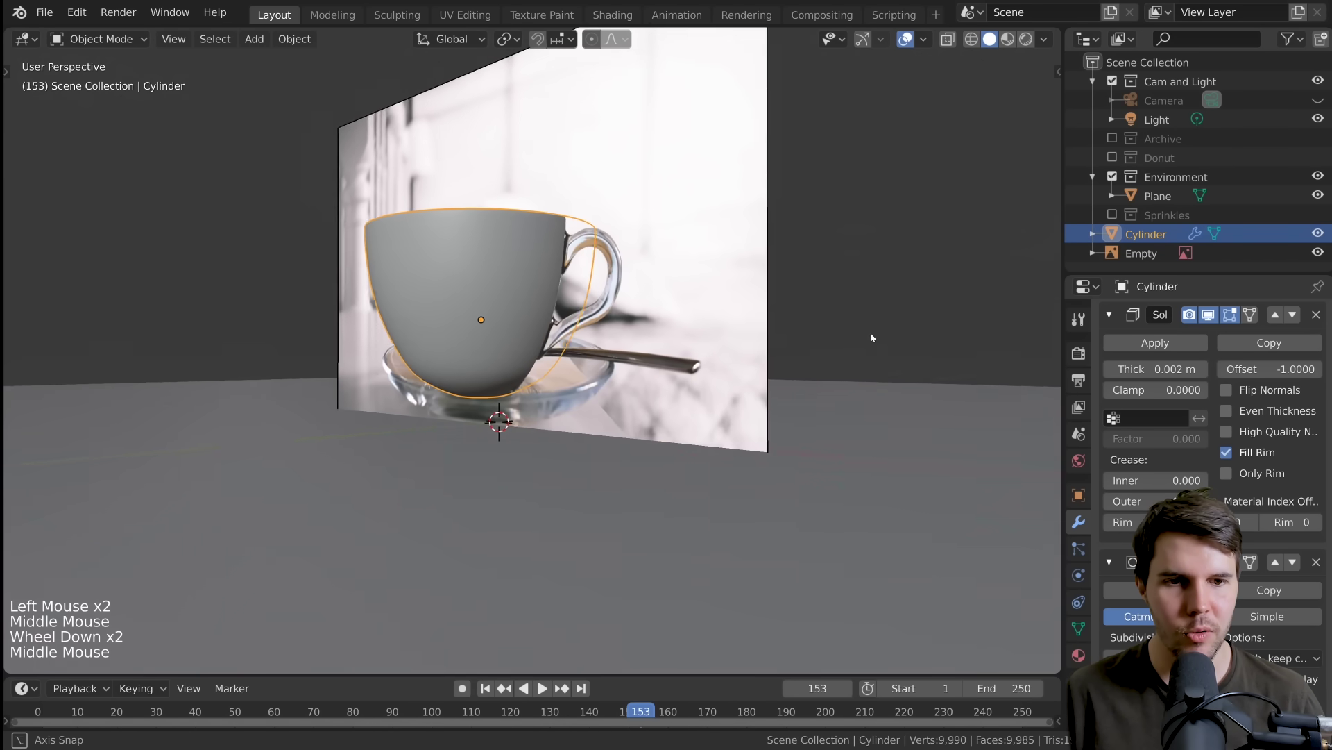
{"action": "middle_click", "coordinate": [535, 338]}
{"action": "scroll", "scroll_direction": "up", "scroll_amount": 3}
Step: Add a holding loop close to the cup's base and return to Object Mode
{"action": "middle_click", "coordinate": [553, 324]}
{"action": "key", "text": "h"}
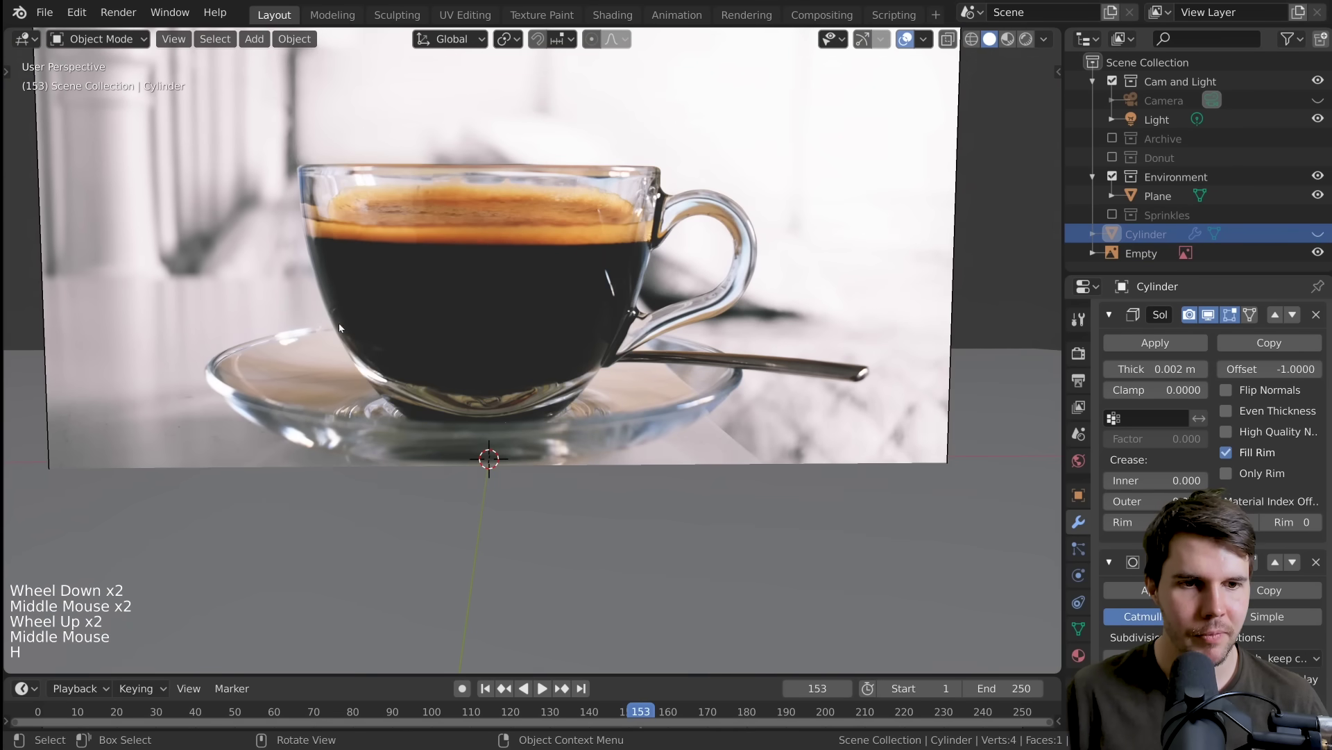
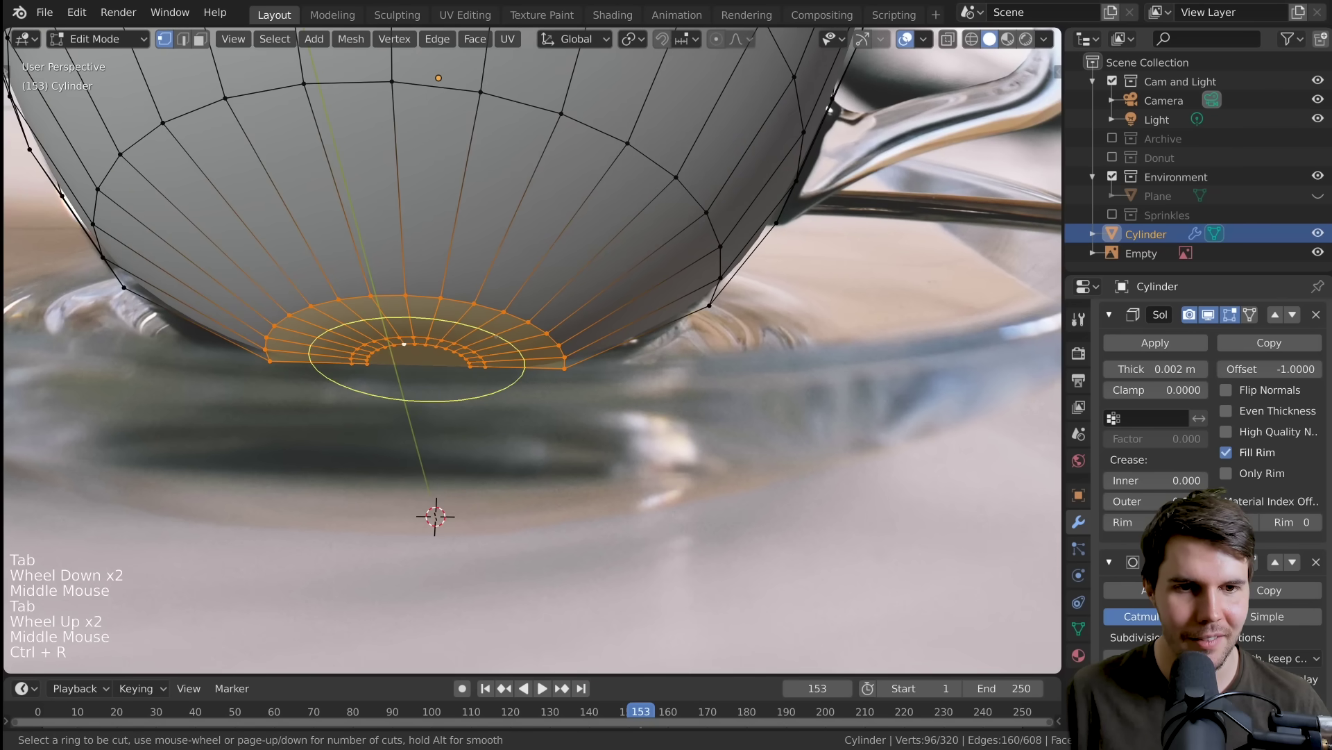
{"action": "key", "text": "Tab"}
Step: Orbit the view to inspect the firmer, flatter bottom
{"action": "middle_click", "coordinate": [570, 312]}
{"action": "scroll", "scroll_direction": "down", "scroll_amount": 3}
{"action": "middle_click", "coordinate": [509, 352]}
{"action": "scroll", "scroll_direction": "down", "scroll_amount": 3}
{"action": "middle_click", "coordinate": [632, 380]}
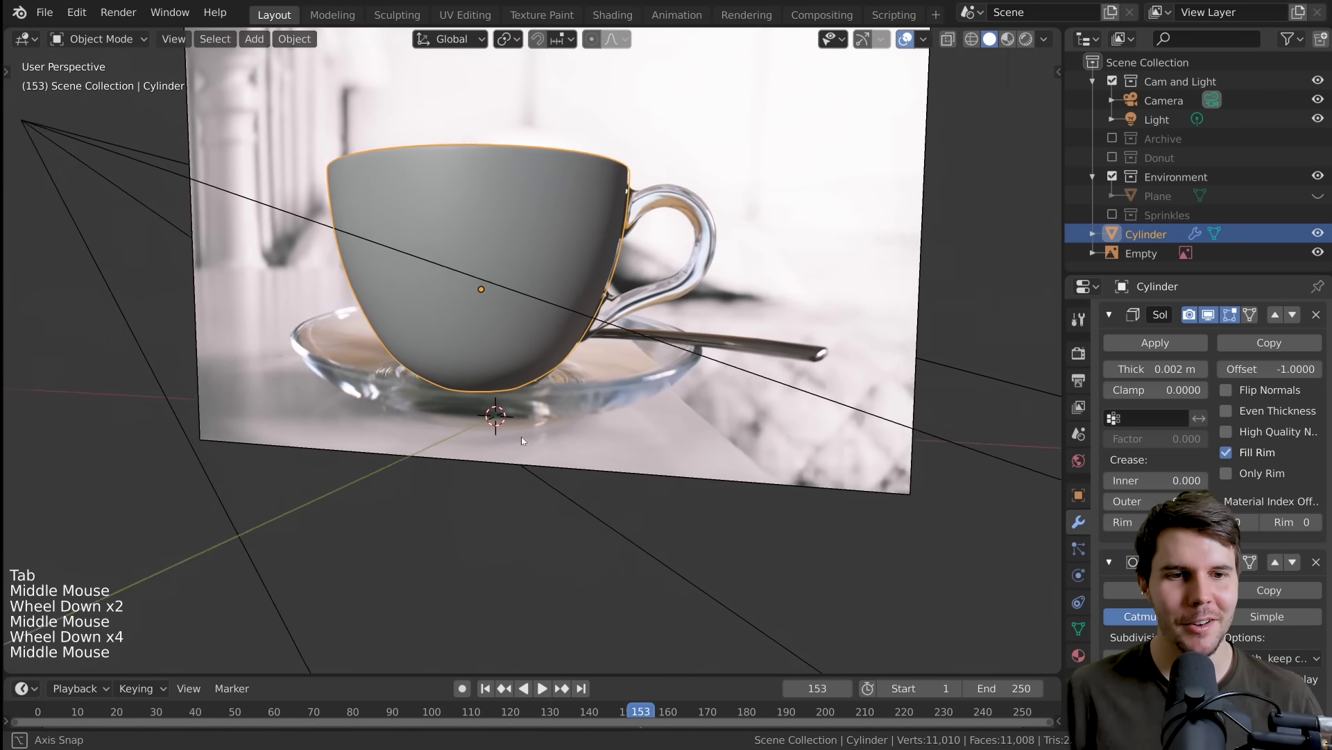
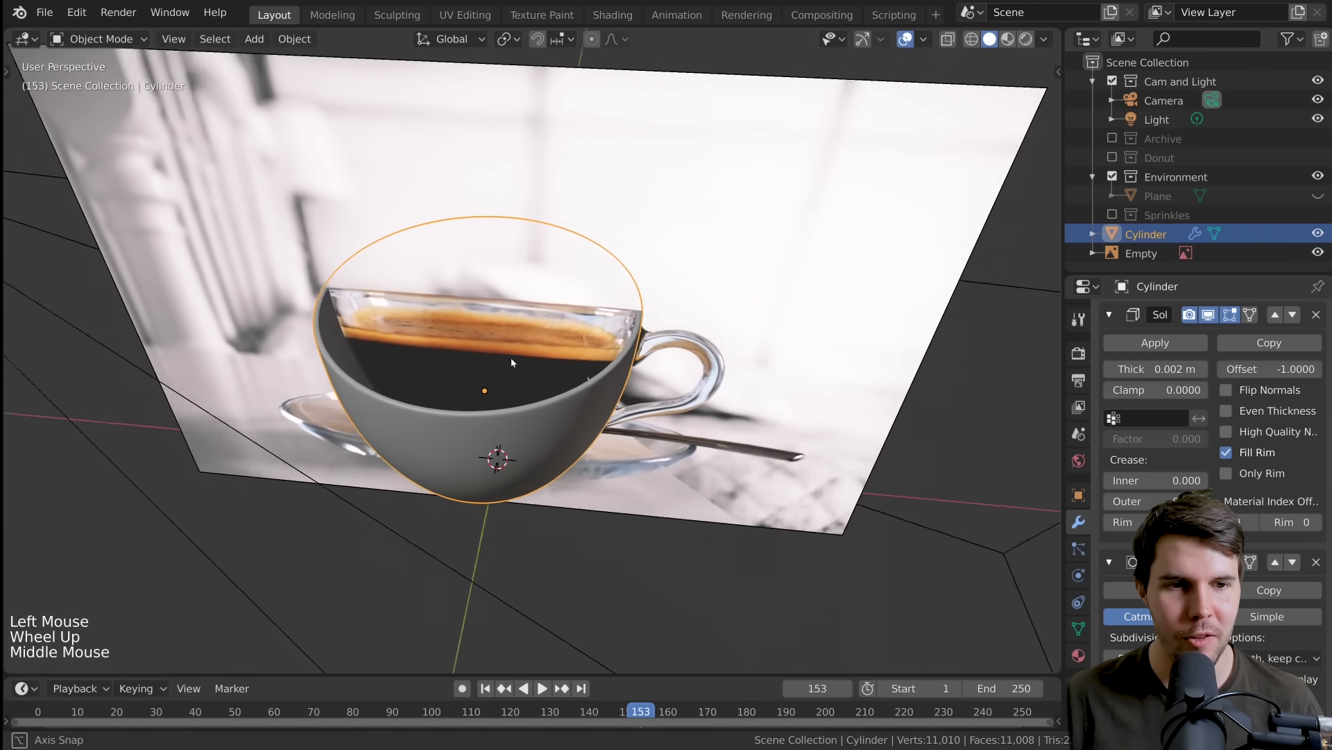
{"action": "scroll", "scroll_direction": "up", "scroll_amount": 3}
{"action": "middle_click", "coordinate": [597, 362]}
{"action": "scroll", "scroll_direction": "down", "scroll_amount": 3}
{"action": "scroll", "scroll_direction": "up", "scroll_amount": 3}
{"action": "middle_click", "coordinate": [554, 366]}
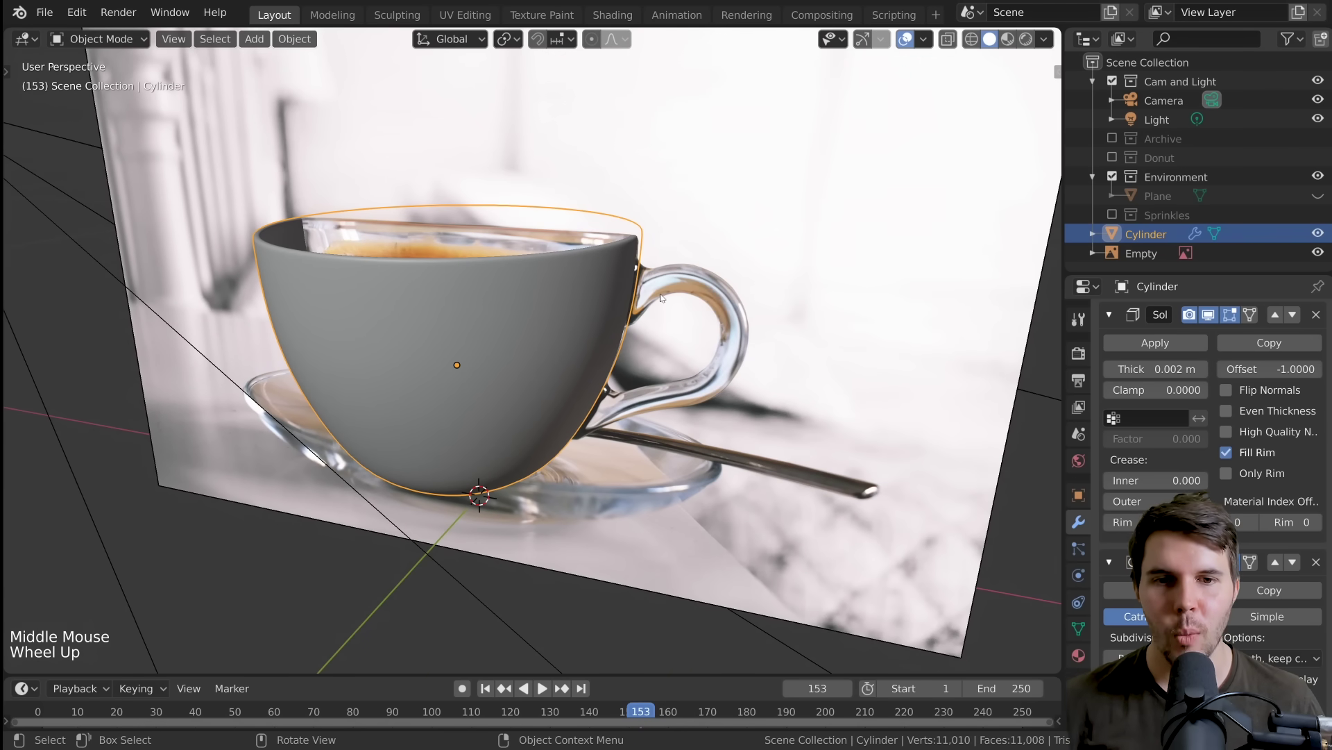